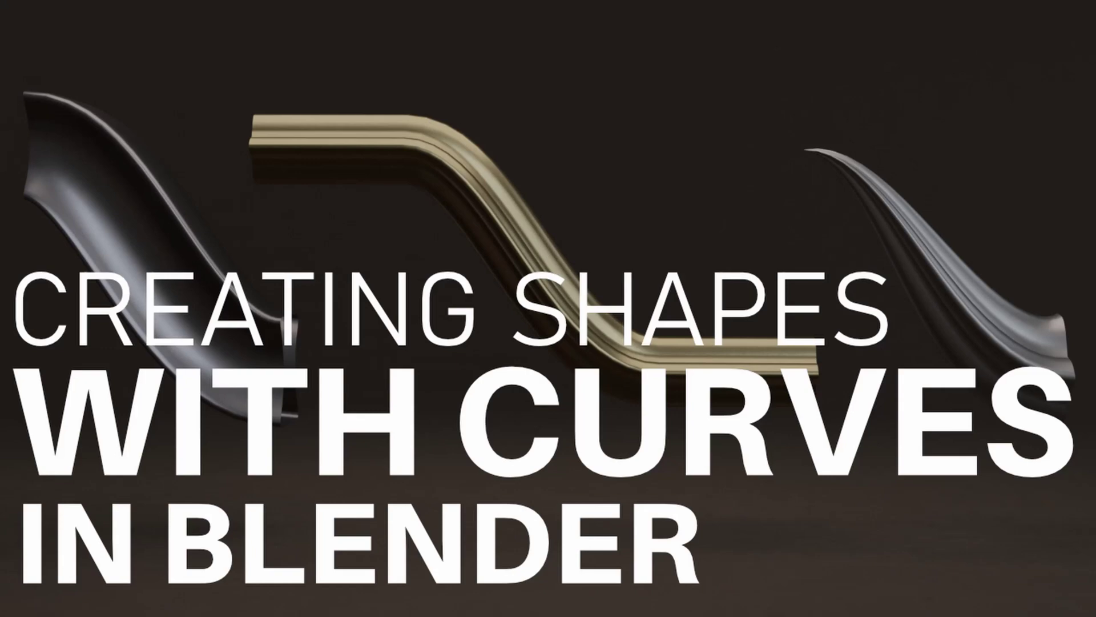
Add a Bezier curve to the scene in the FLOOR collection via the Shift+A add menu
scroll(up, 3)
middle_click(537, 288)
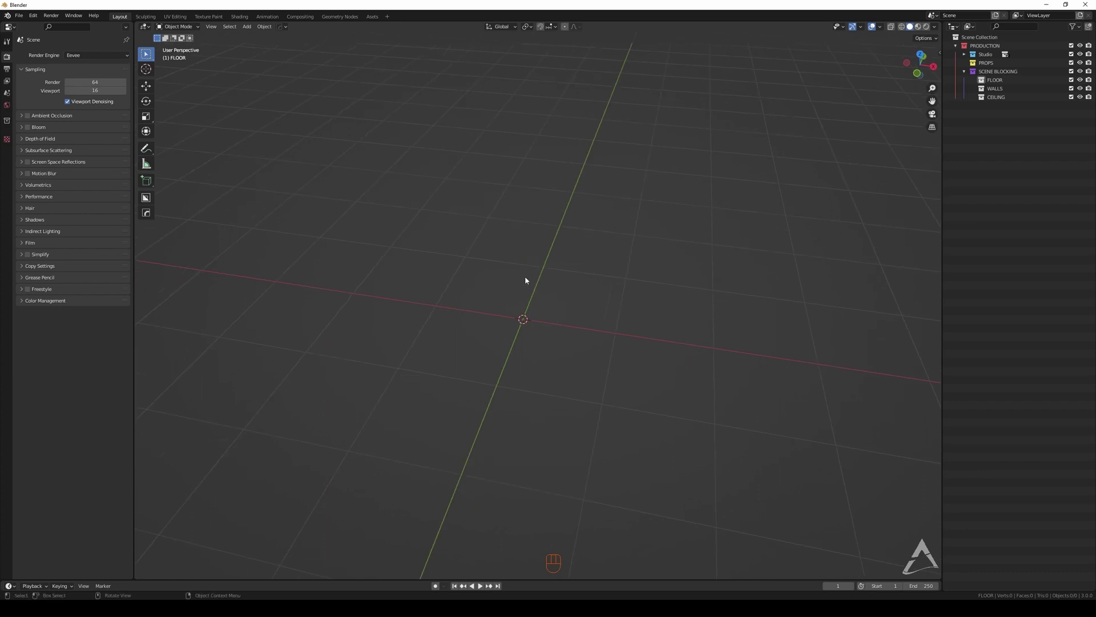
click(517, 268)
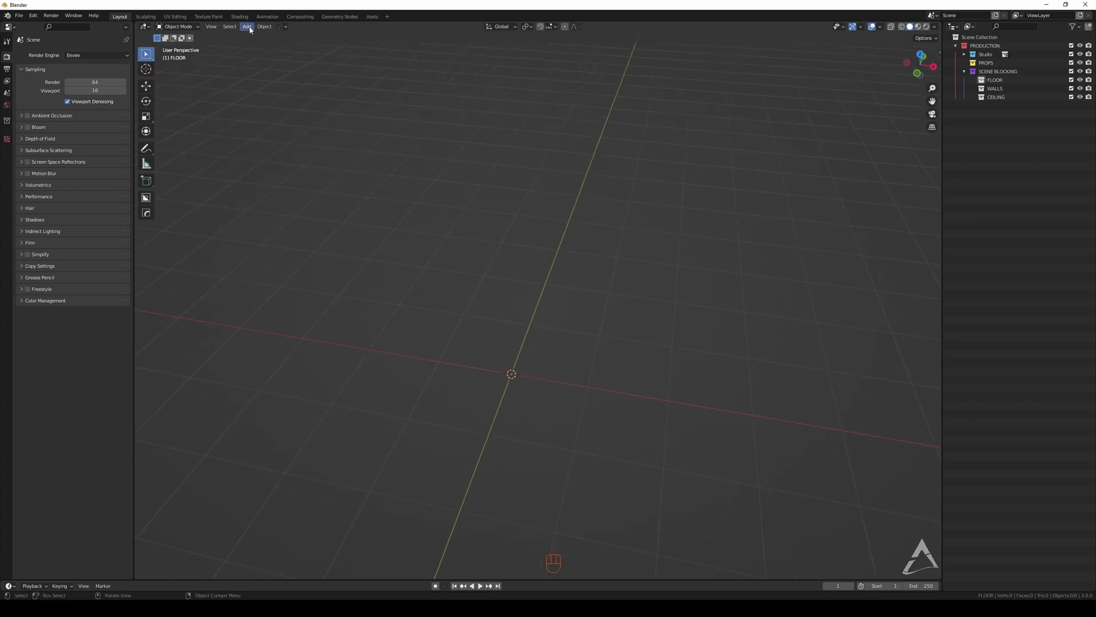
drag(252, 30, 625, 304)
middle_click(506, 256)
key(shift+a)
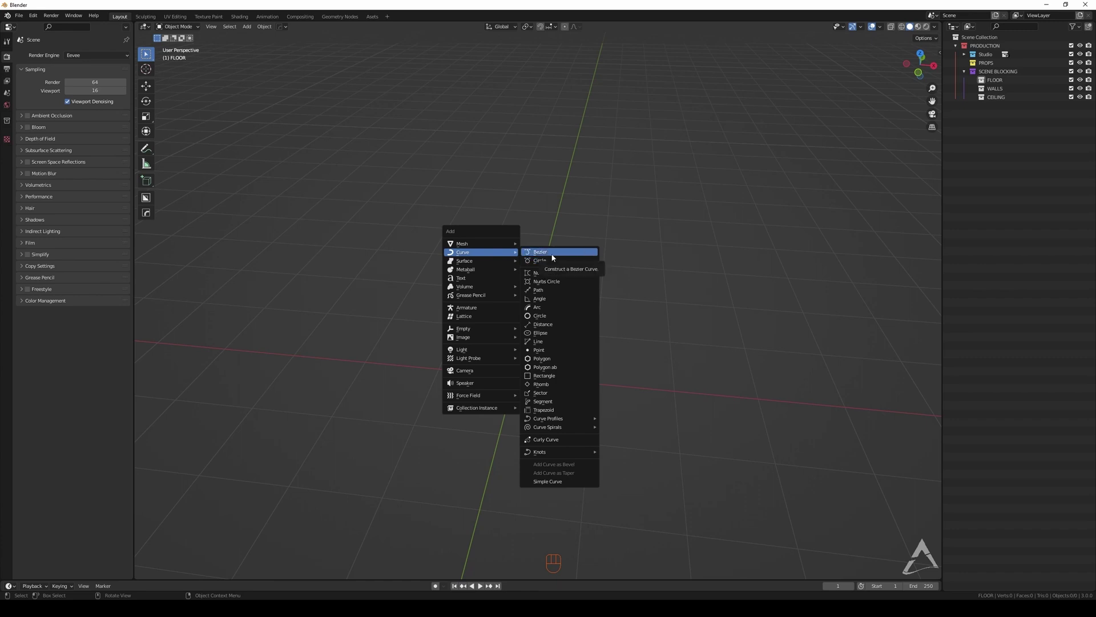
middle_click(518, 305)
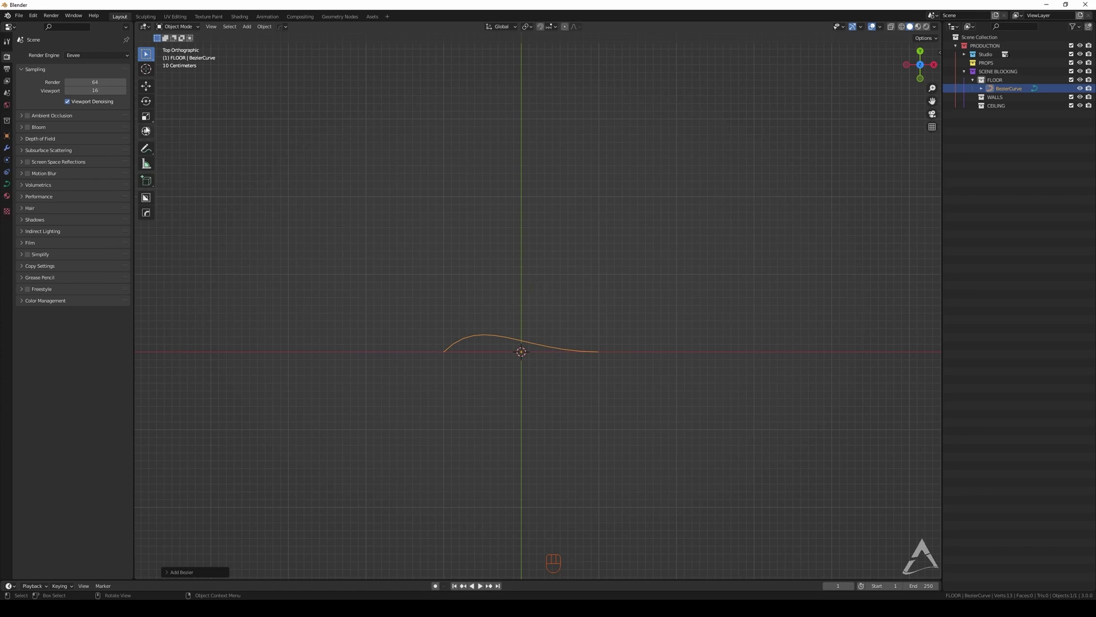
click(149, 133)
From top view, scale the curve up into a wide, gentle arc
drag(553, 295, 511, 263)
middle_click(590, 327)
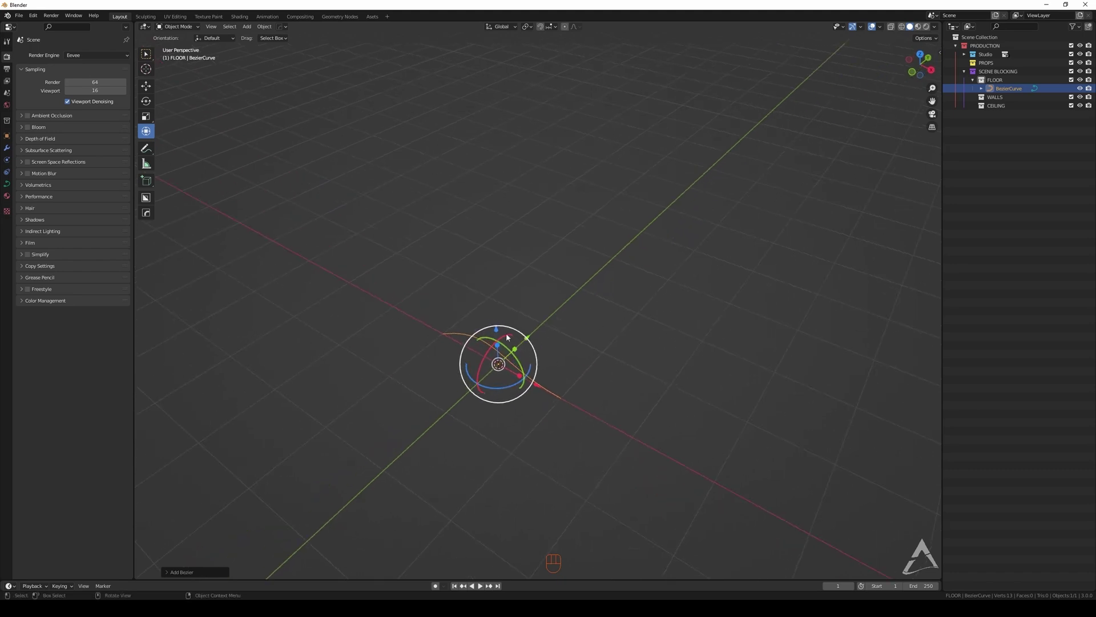
click(148, 56)
key(ctrl+Tab)
key(a)
key(ctrl+Tab)
drag(182, 31, 562, 294)
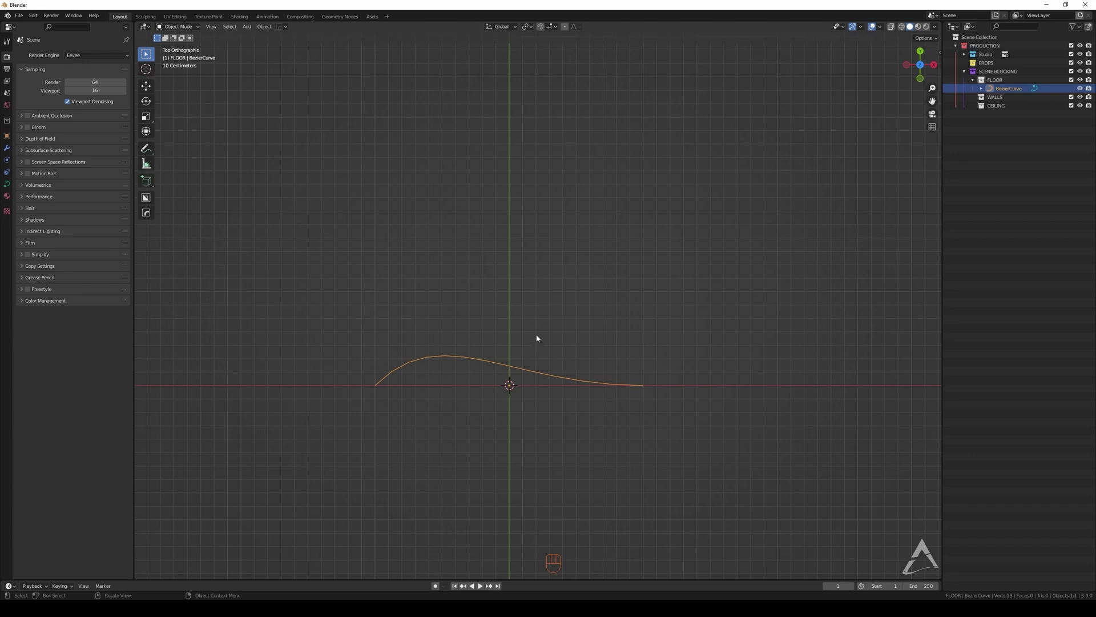
key(Tab)
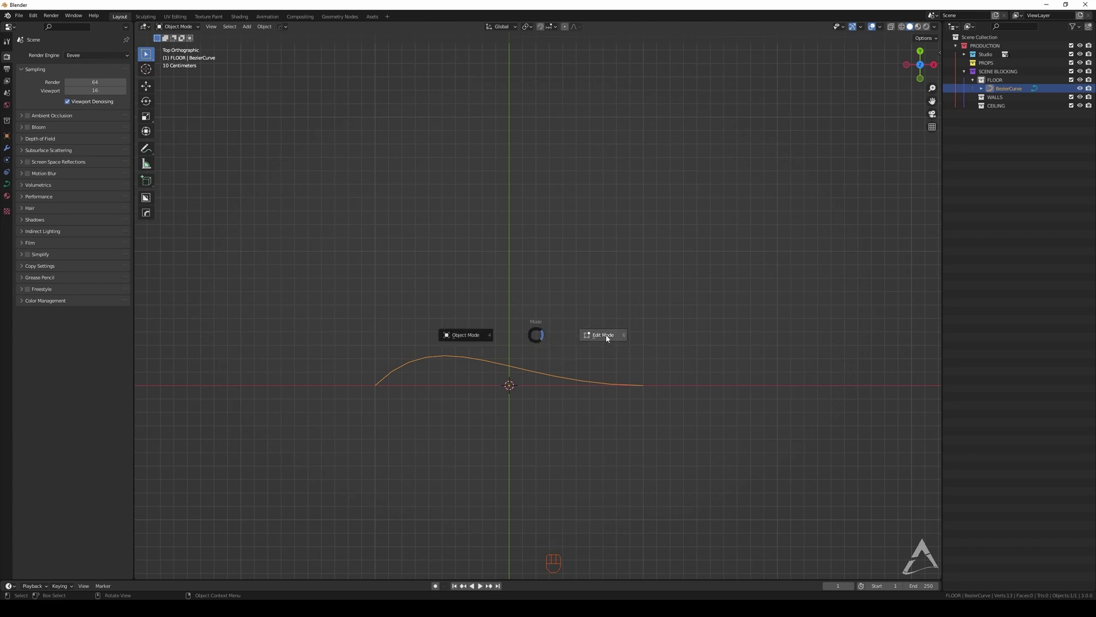
Enter edit mode to expose the curve's control points and handles for reshaping into an S
key(ctrl+Tab)
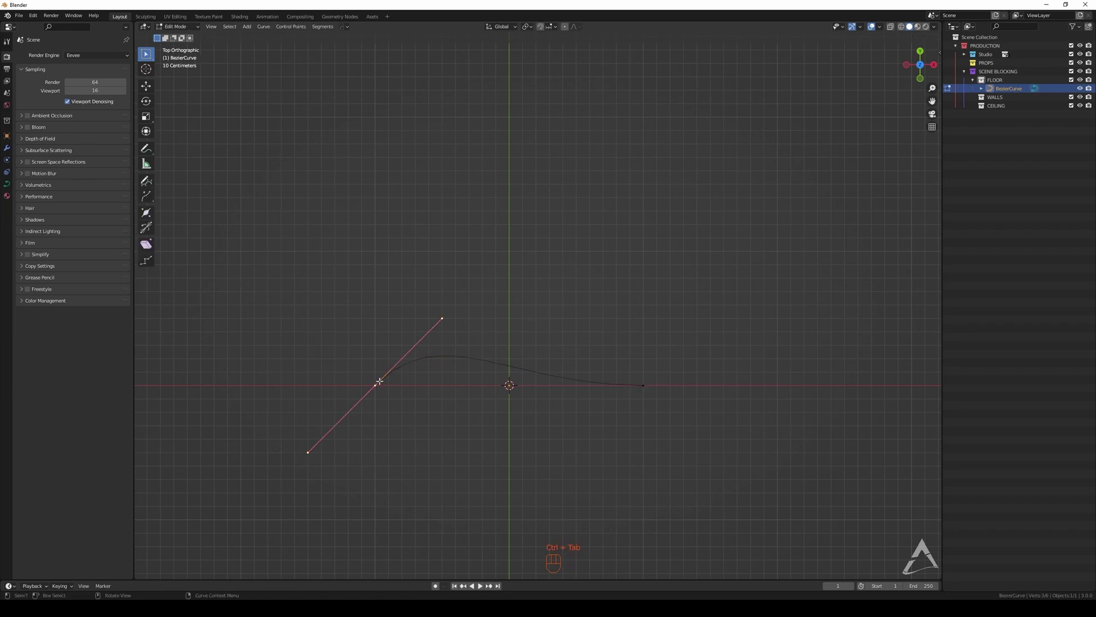
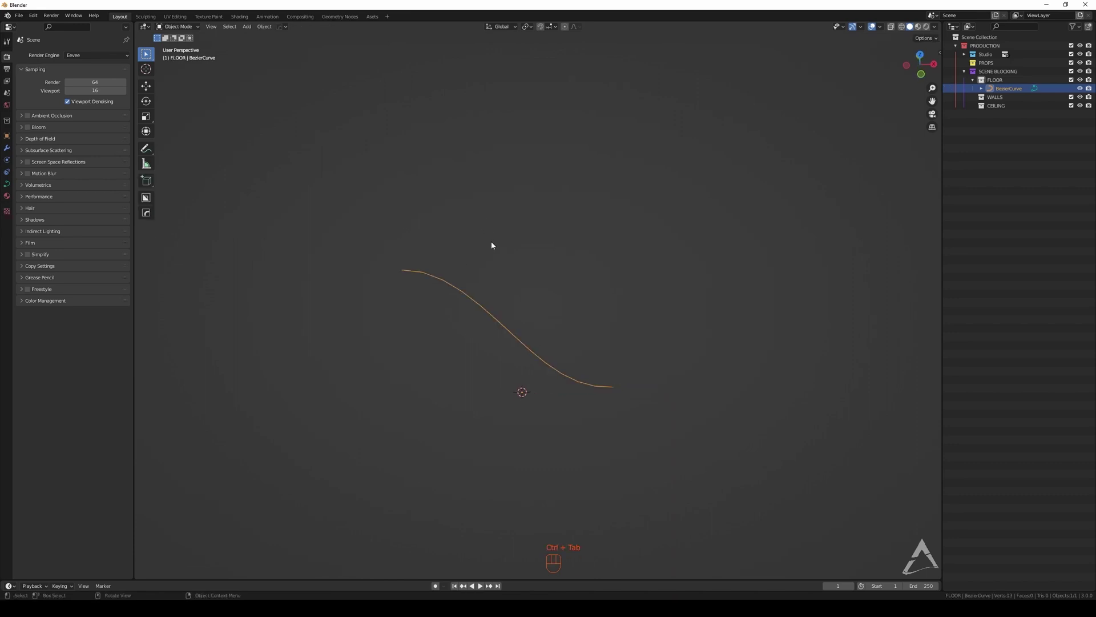
Move and rotate the end handles so the curve bends into an S shape, then enlarge it
key(ctrl+Tab)
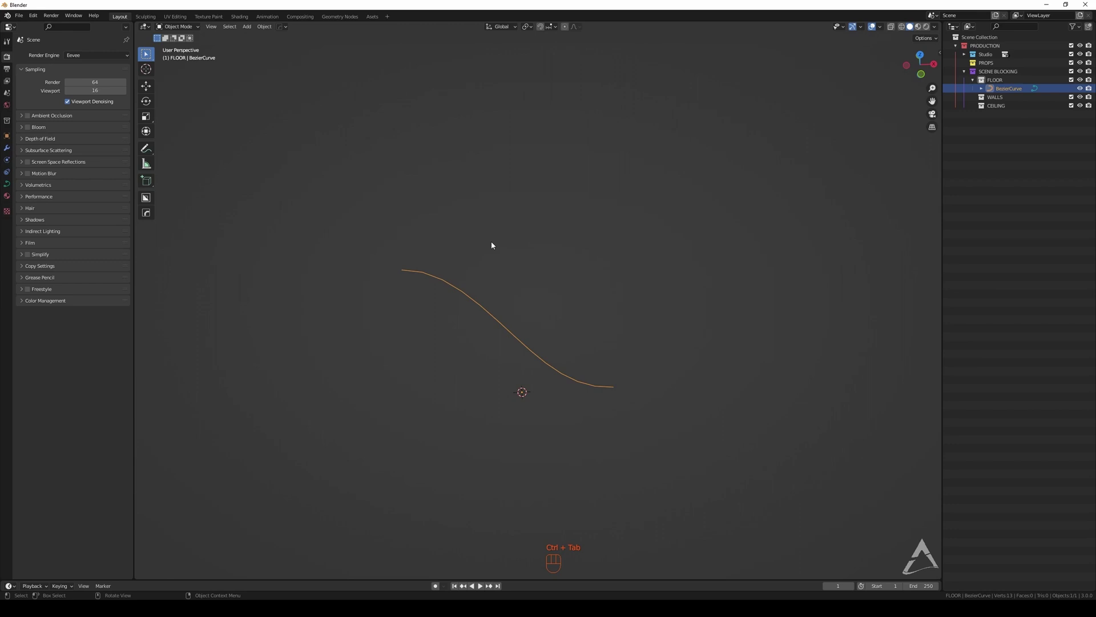
click(517, 240)
click(489, 244)
click(458, 246)
drag(470, 237, 494, 274)
drag(489, 267, 521, 236)
drag(506, 247, 572, 258)
click(532, 251)
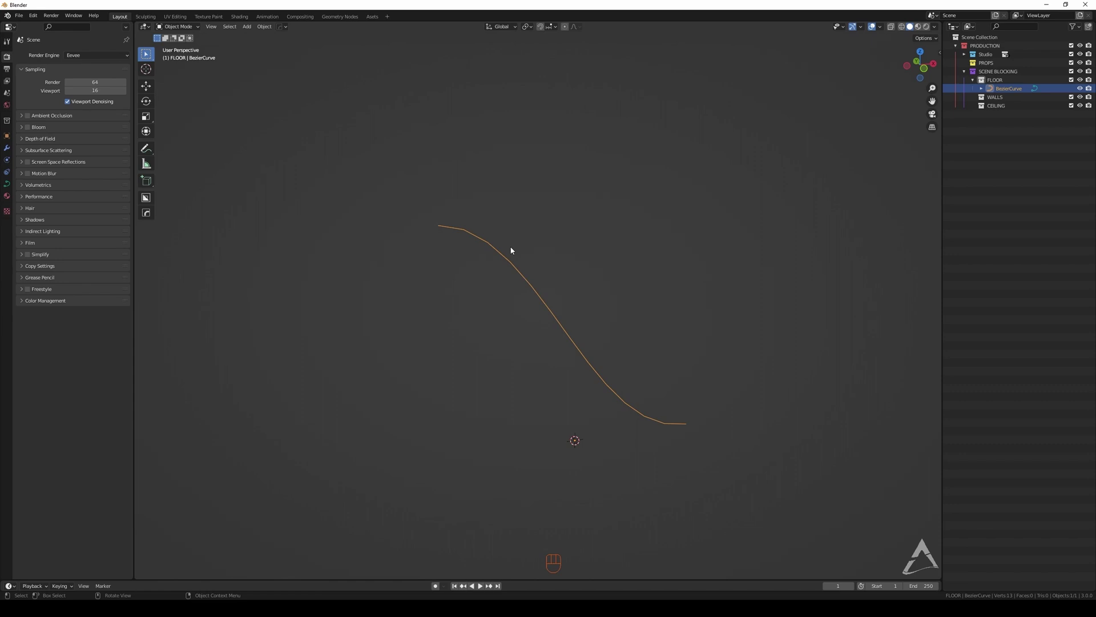
click(518, 249)
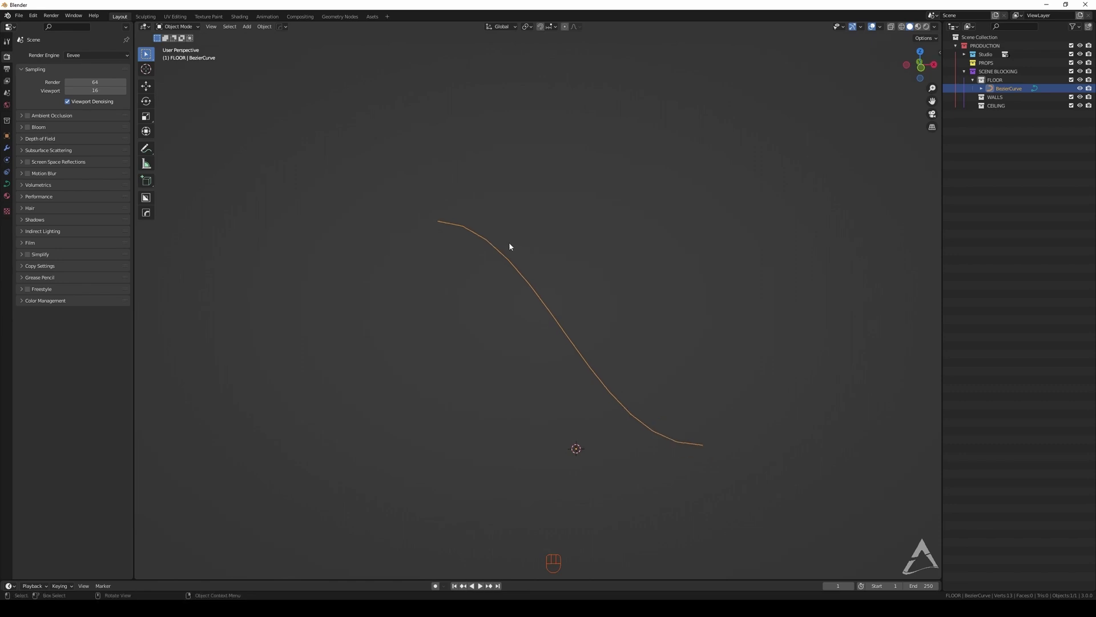
drag(530, 241, 530, 251)
In Object Data Geometry, set Bevel Depth 0.28 m and switch the bevel type from Round to Object
click(517, 246)
click(526, 248)
click(478, 237)
click(480, 227)
click(532, 253)
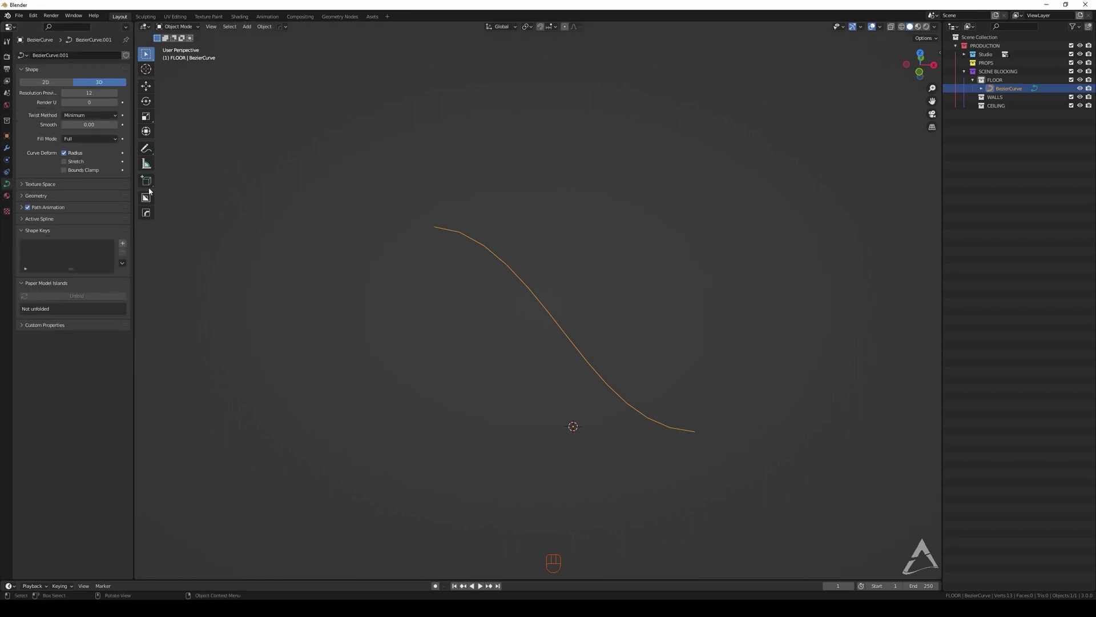
click(32, 199)
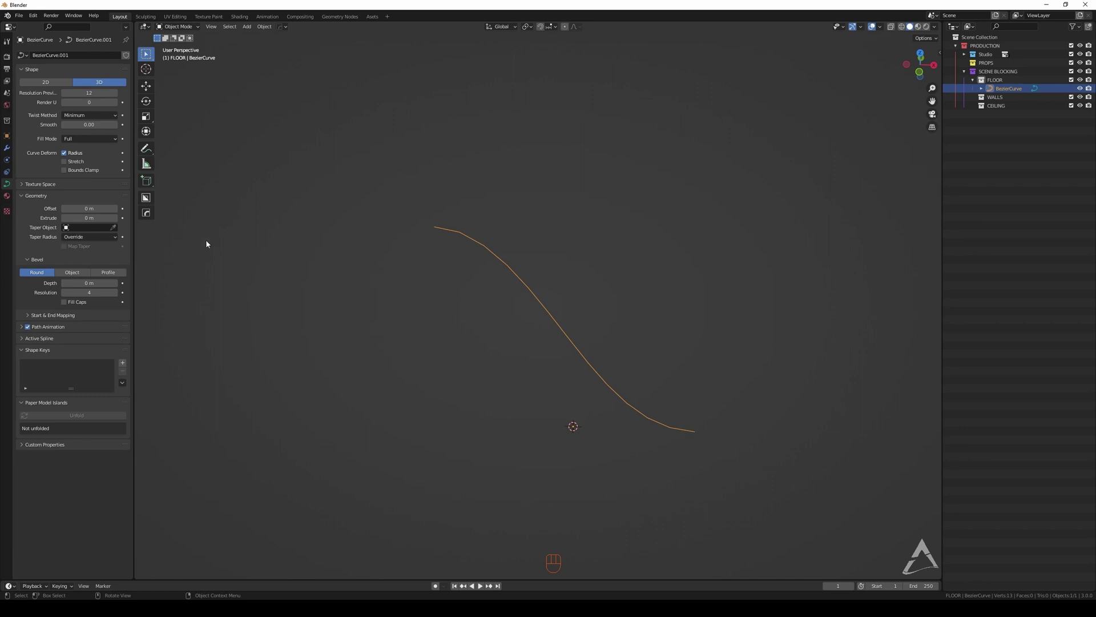
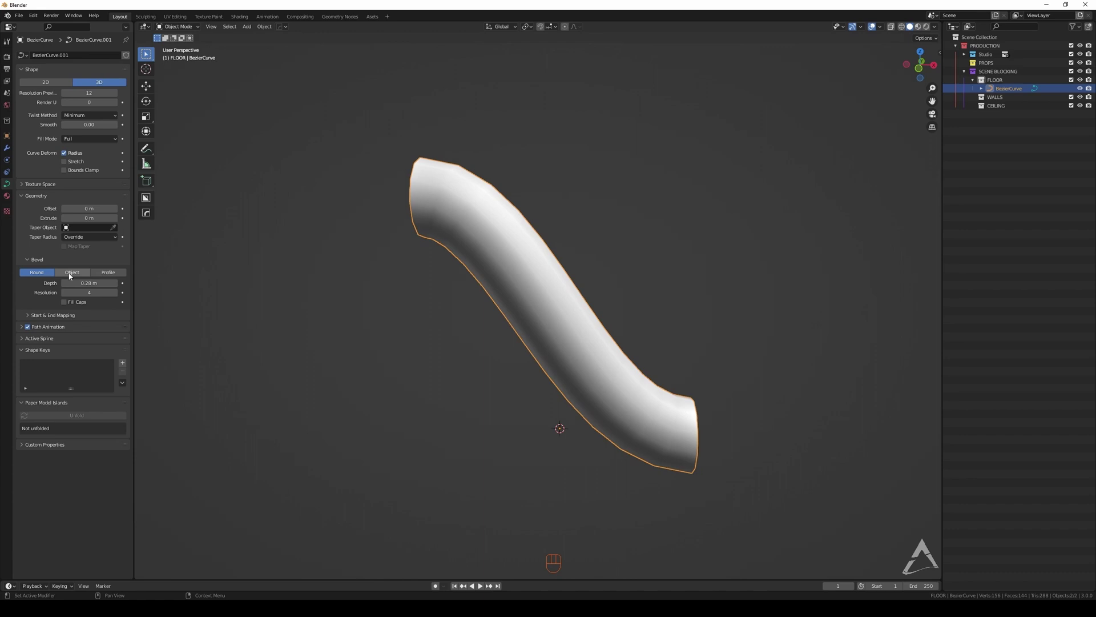
click(69, 276)
drag(577, 283, 621, 298)
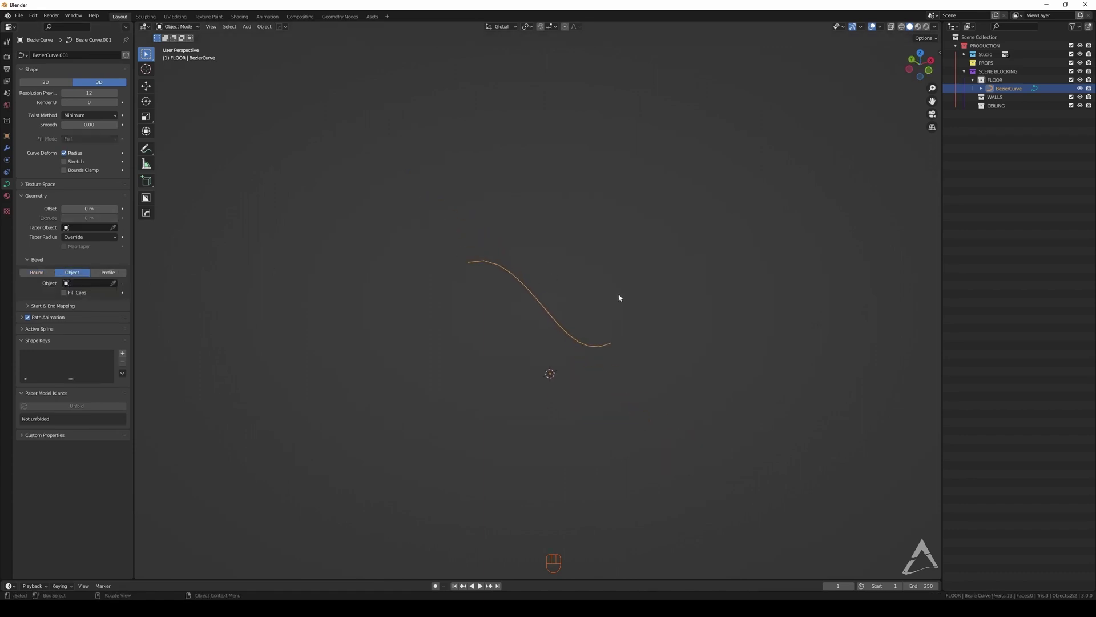
Add a Bezier circle beside the S curve and pick it as the curve's bevel object, forming a tube
middle_click(585, 312)
key(shift+a)
key(s)
key(g)
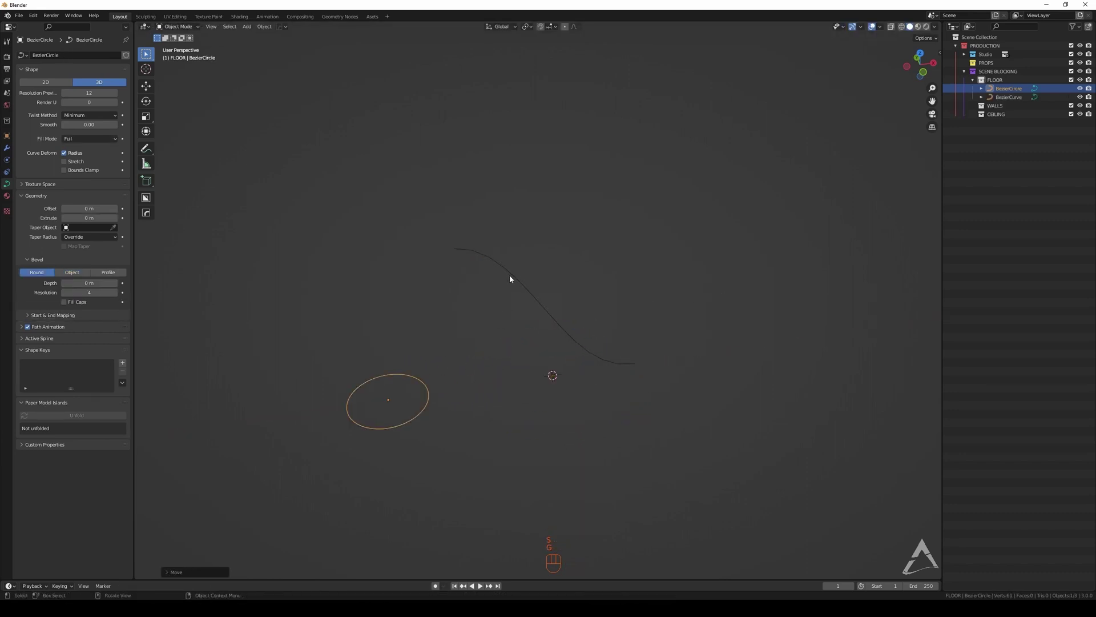
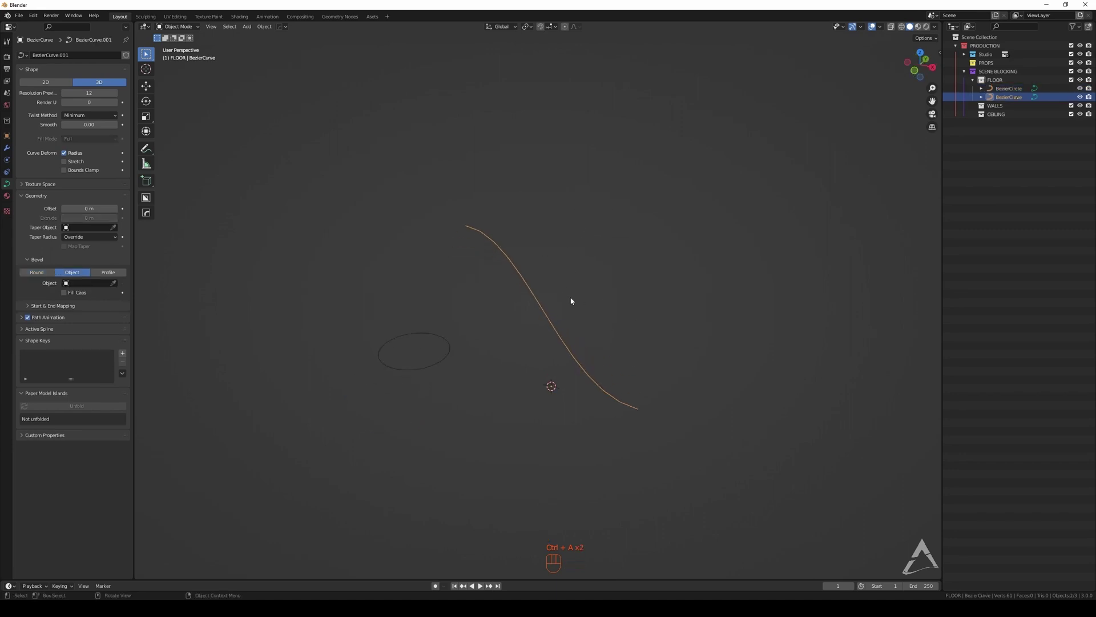
middle_click(533, 281)
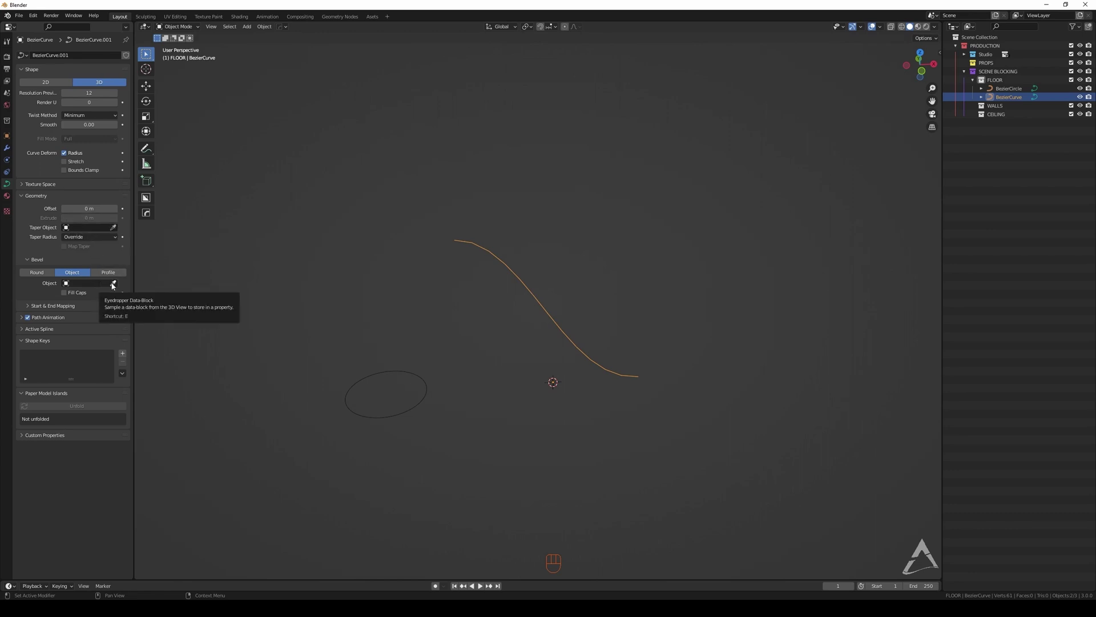
click(115, 285)
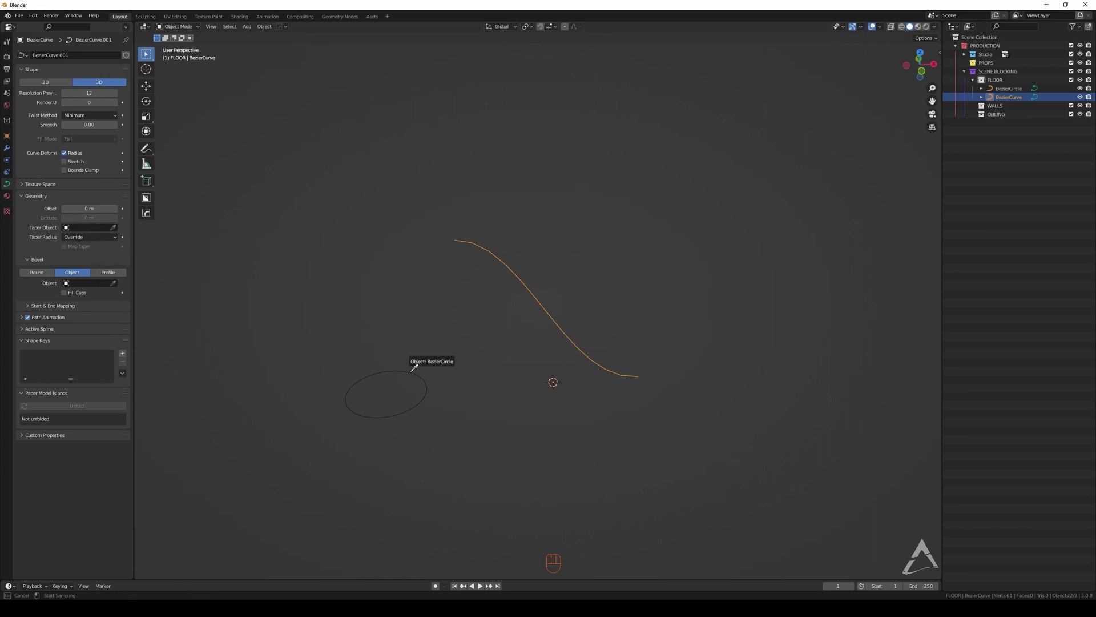
drag(483, 296, 456, 333)
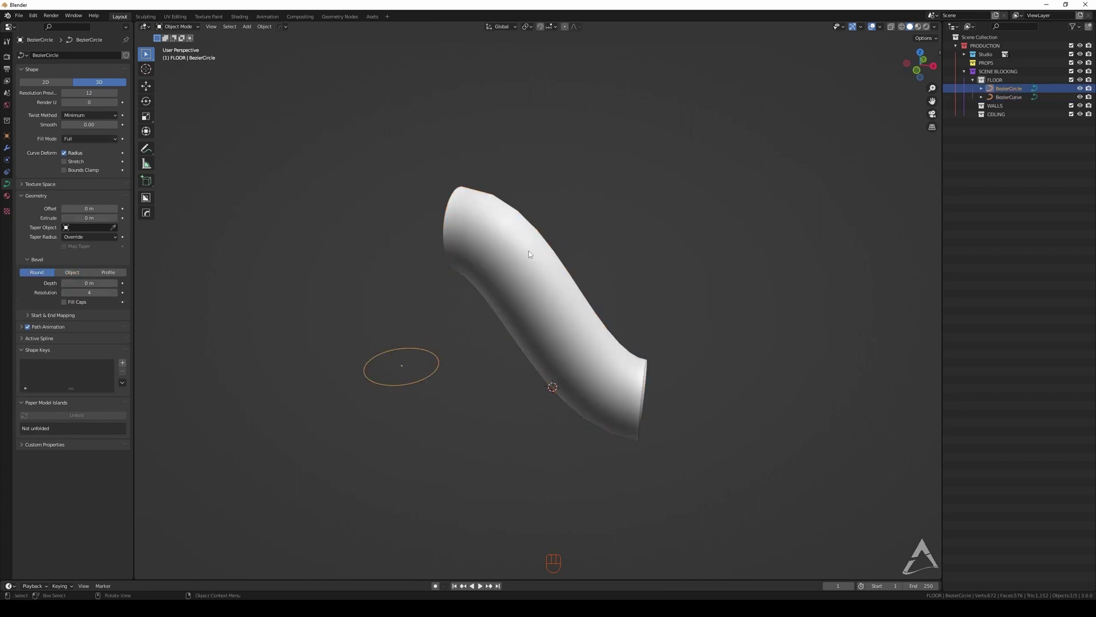
Edit the Bezier circle's control points, squashing it into a pinched rectangular profile
key(ctrl+Tab)
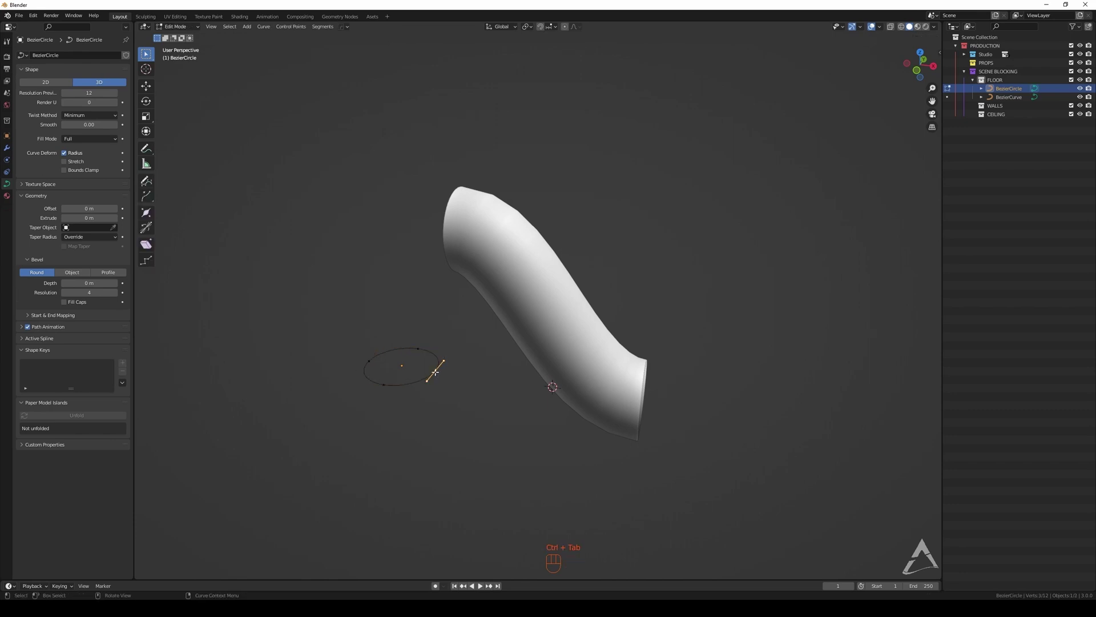
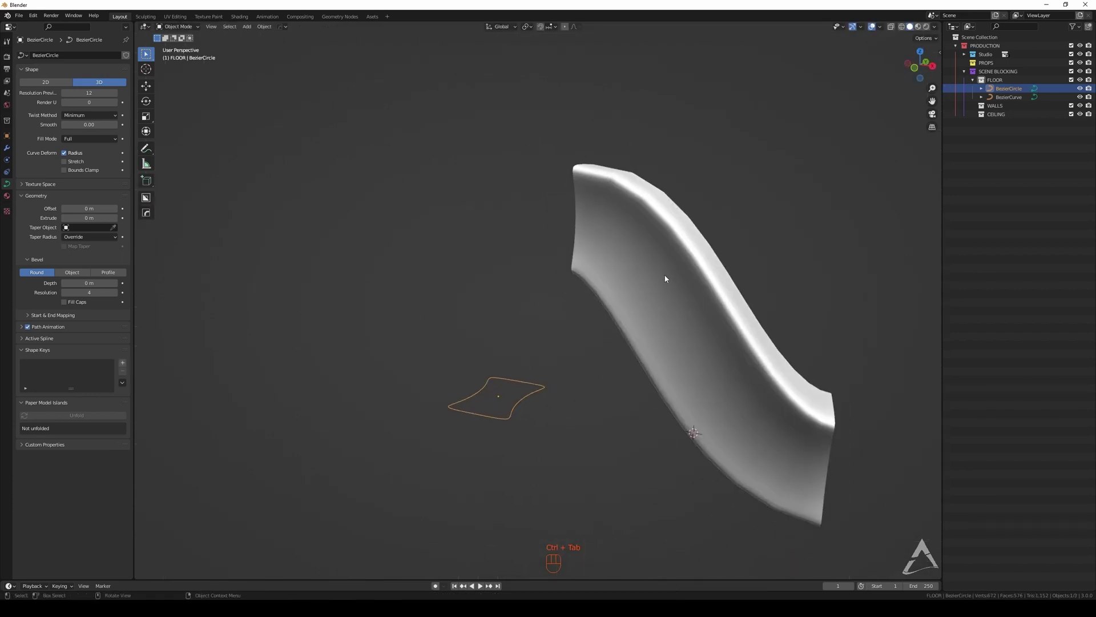
drag(599, 265, 631, 286)
click(566, 267)
click(552, 269)
drag(528, 268, 559, 258)
middle_click(536, 278)
middle_click(572, 303)
Assign the small closed profile curve as the S moulding's cross-section, making a wide wavy ribbon
click(439, 368)
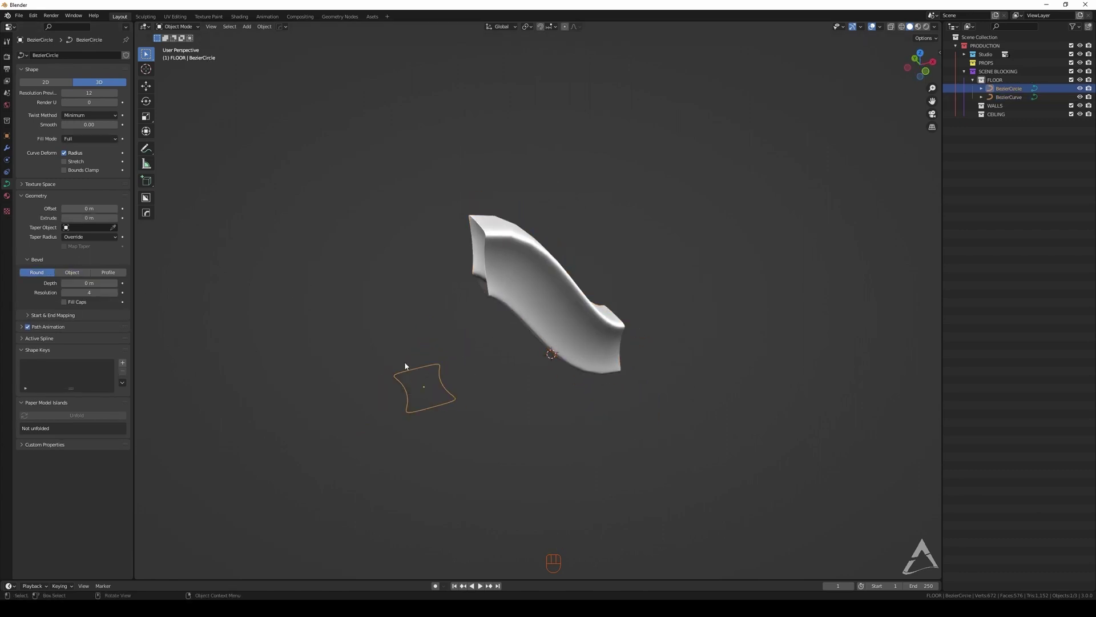
drag(550, 260, 506, 275)
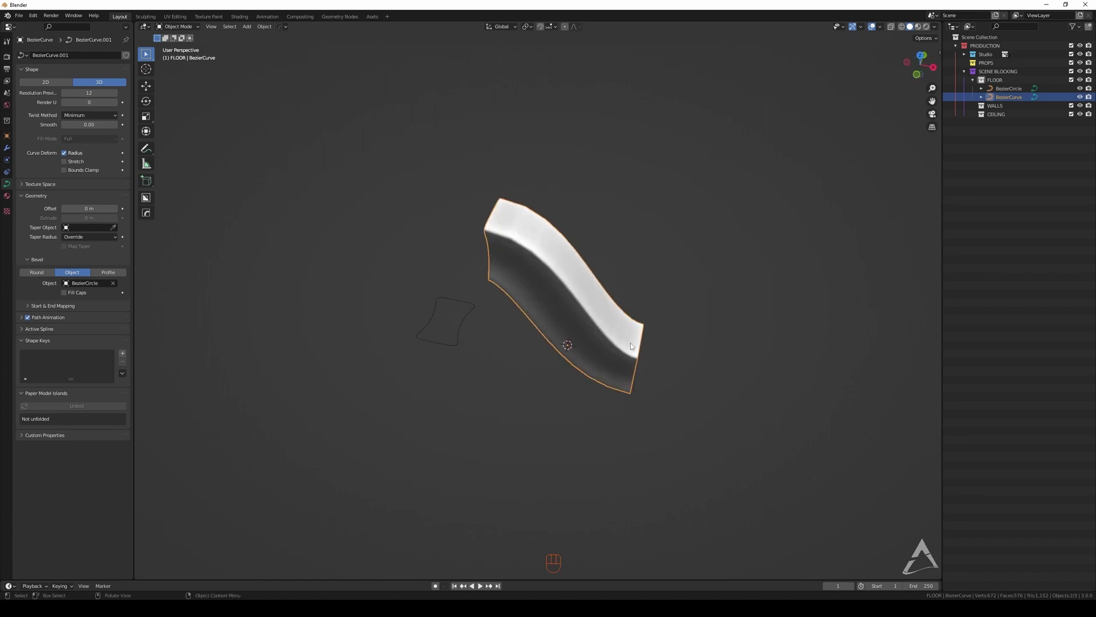
Duplicate the S moulding, move the copy aside and switch its bevel to a custom Profile 0.28 m deep
key(shift+d)
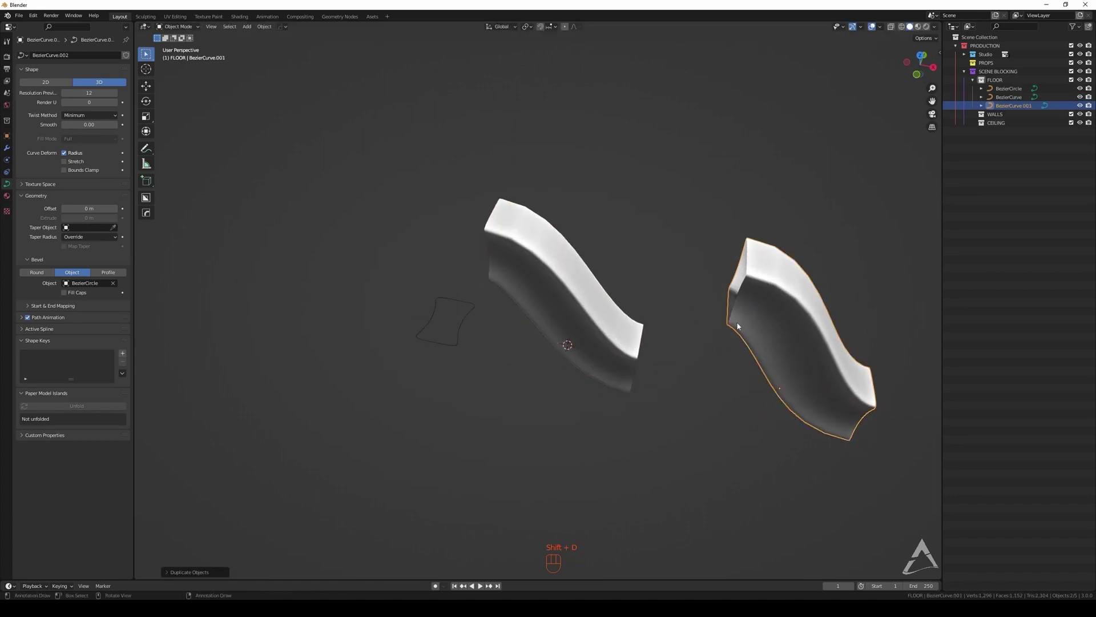
middle_click(680, 287)
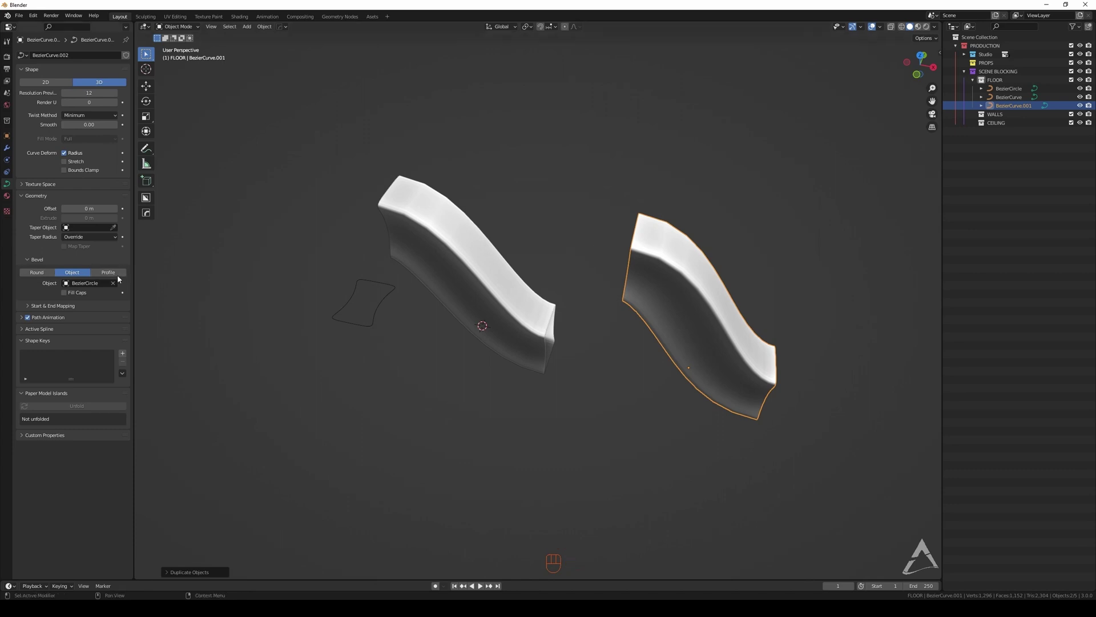
click(113, 275)
middle_click(671, 231)
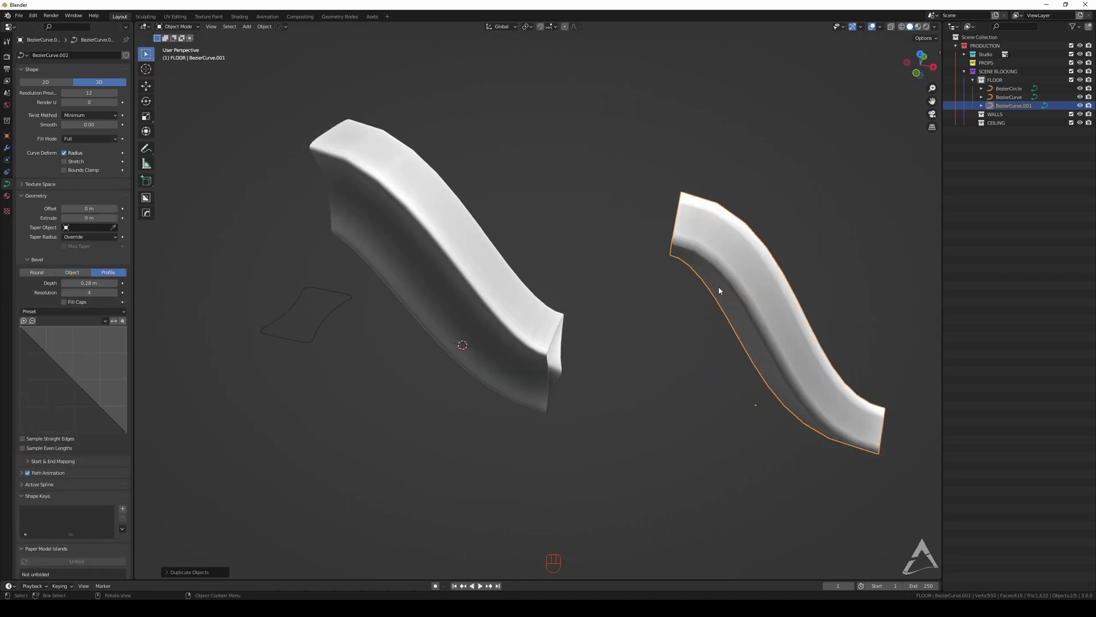
drag(647, 276, 590, 257)
middle_click(566, 256)
drag(577, 279, 582, 228)
middle_click(582, 228)
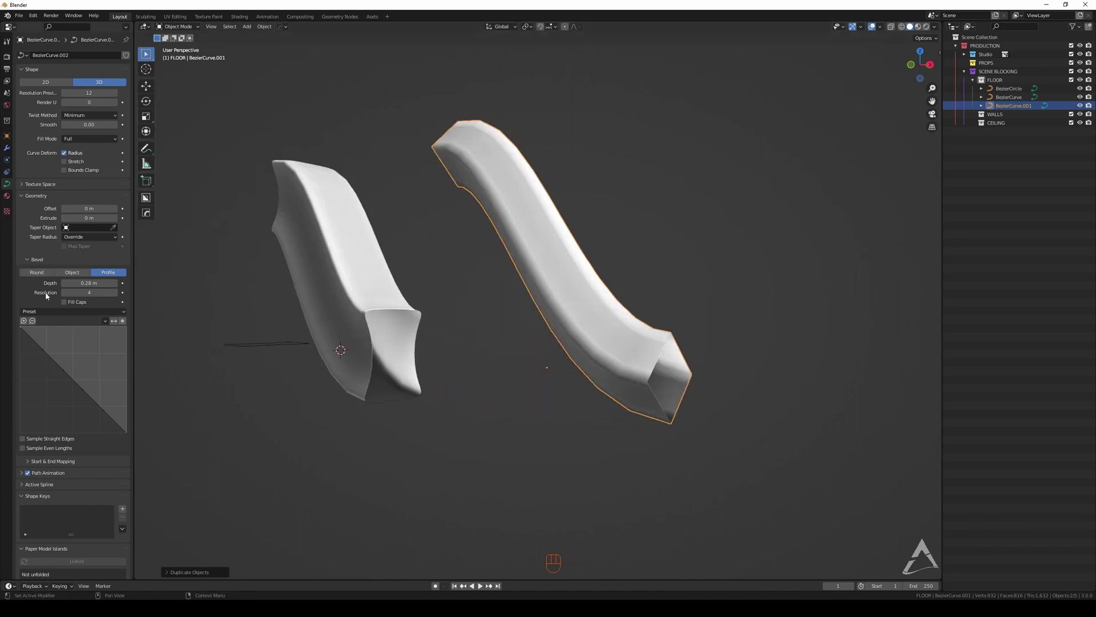
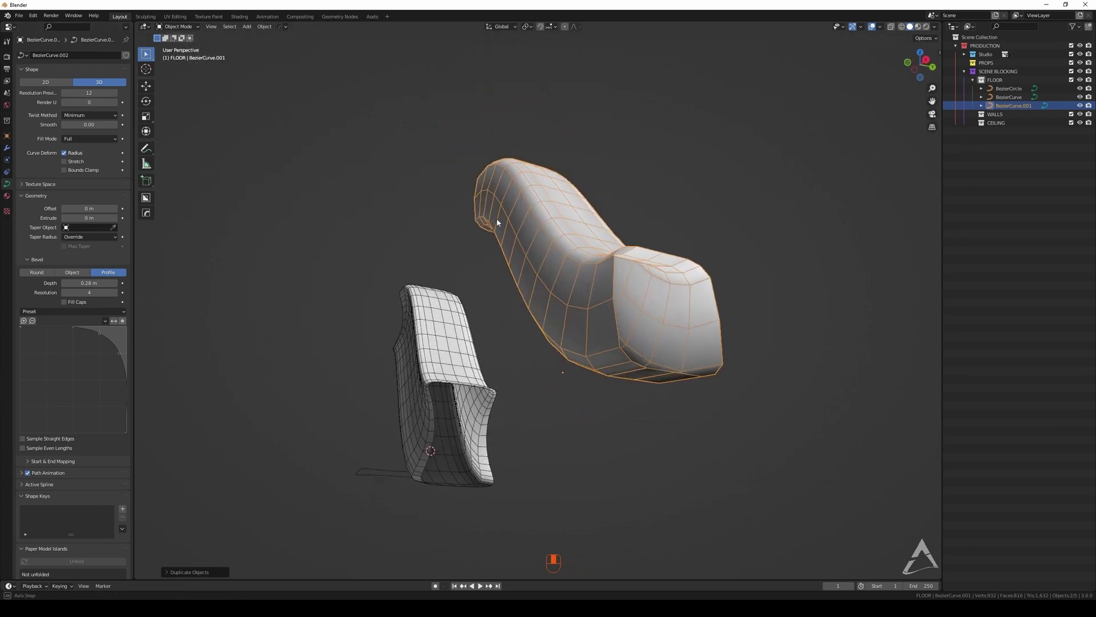
Reshape the profile widget points into a stepped, grooved cross-section
drag(58, 315, 50, 339)
middle_click(526, 269)
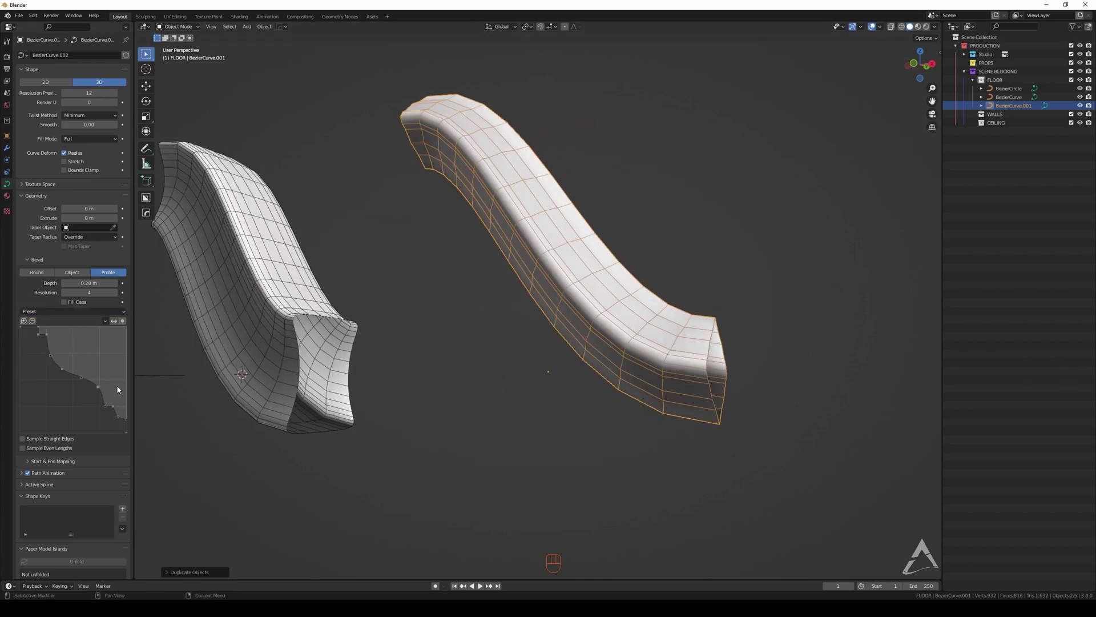
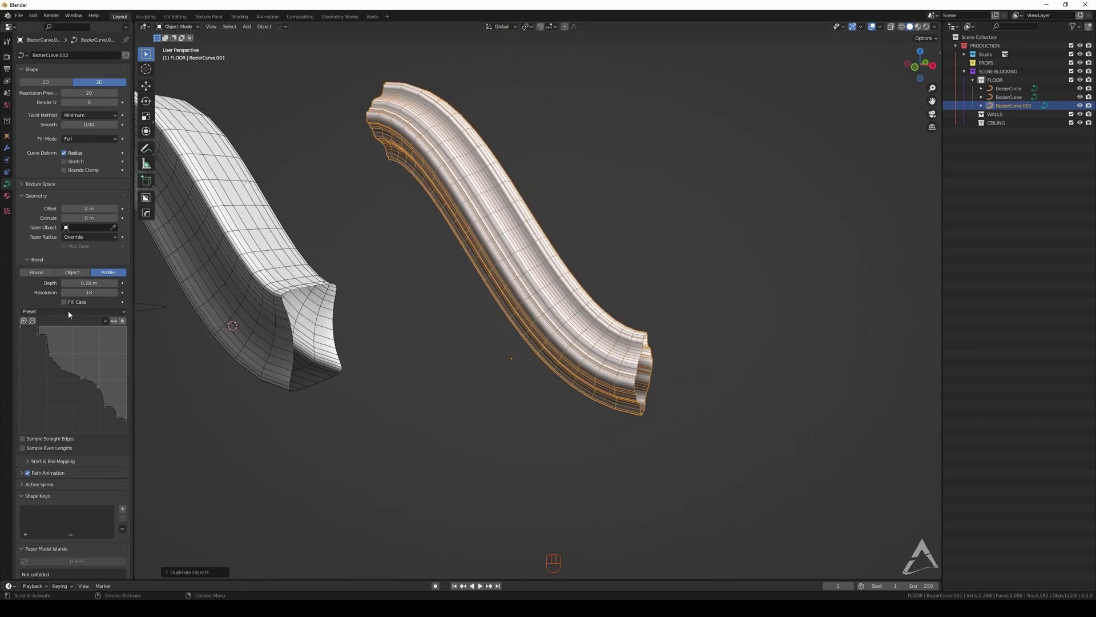
drag(69, 313, 55, 342)
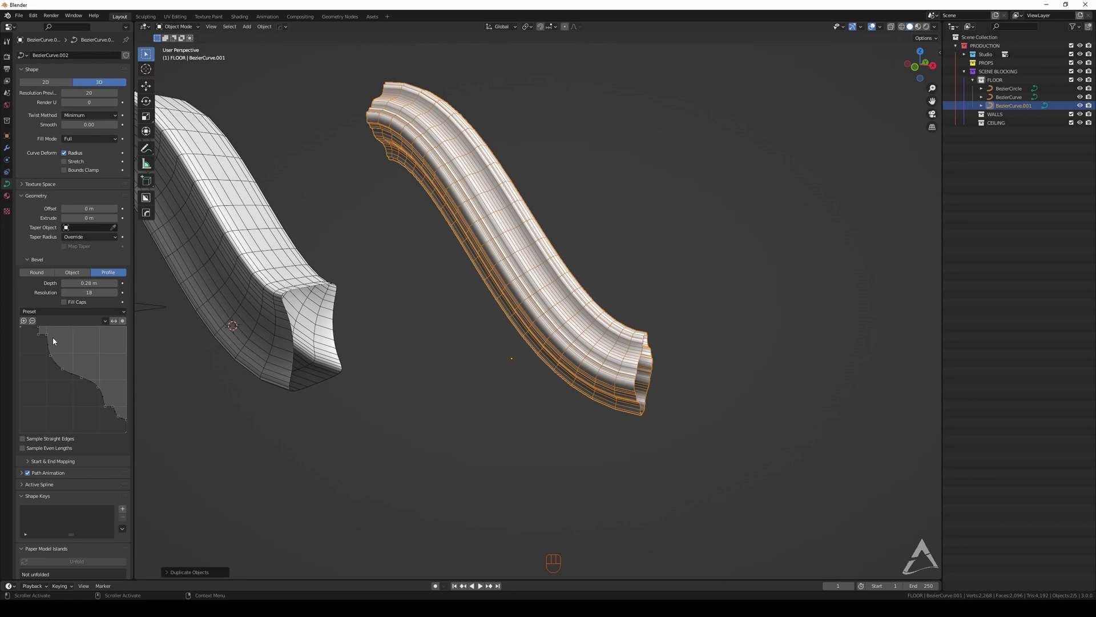
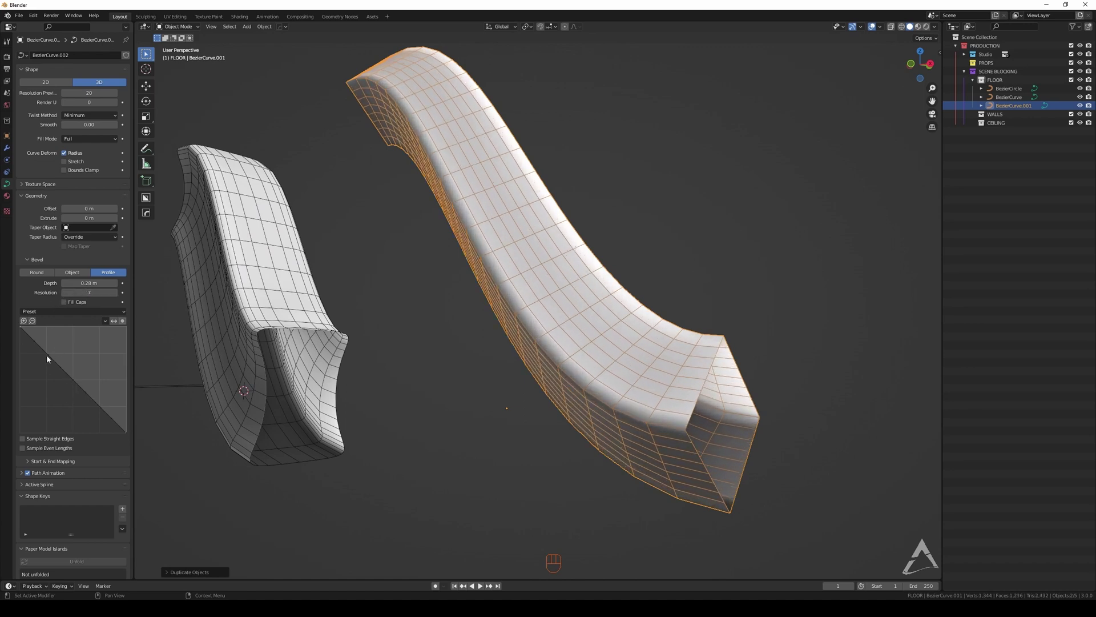
Drag the profile widget points so the bevel profile bends into a smooth rounded curve
drag(51, 359, 58, 348)
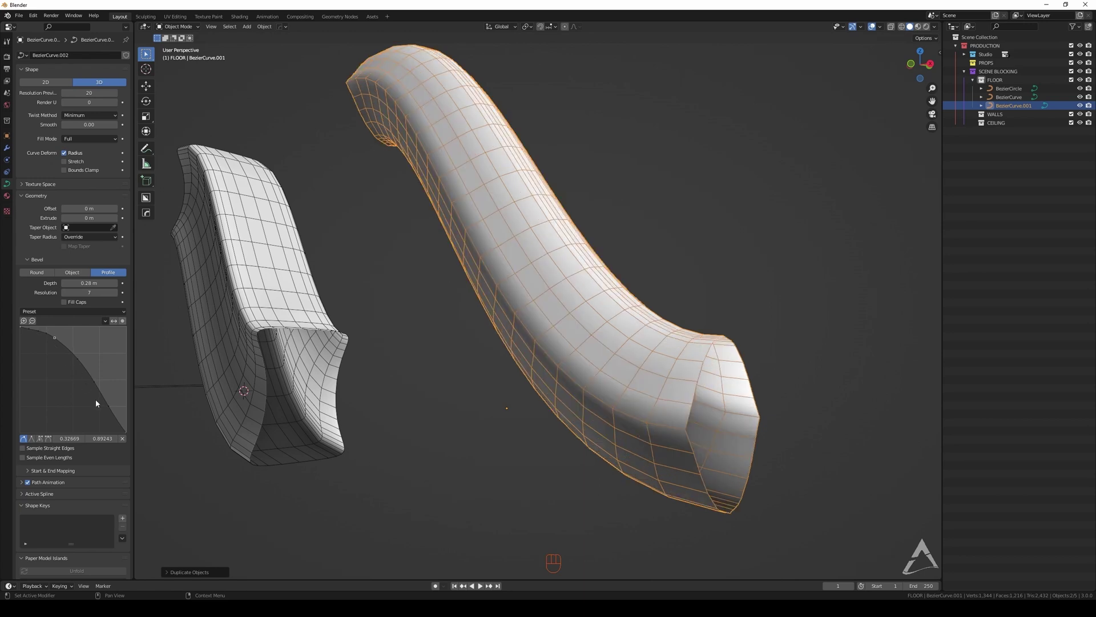
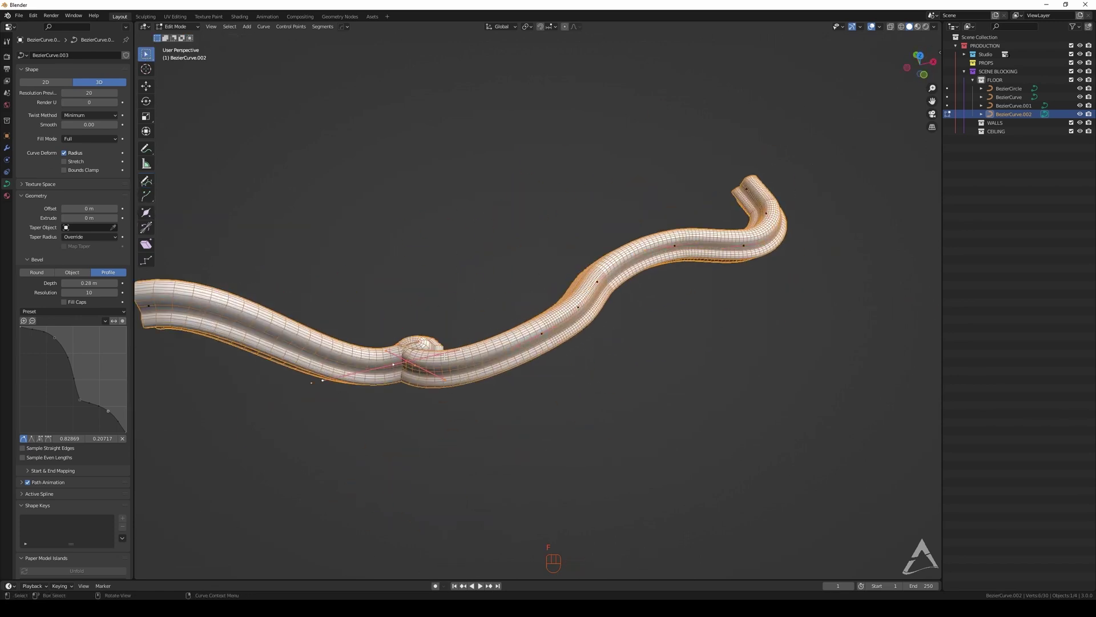
From top view, move the winding moulding's end point along one axis so its final stretch runs straight
key(ctrl+z)
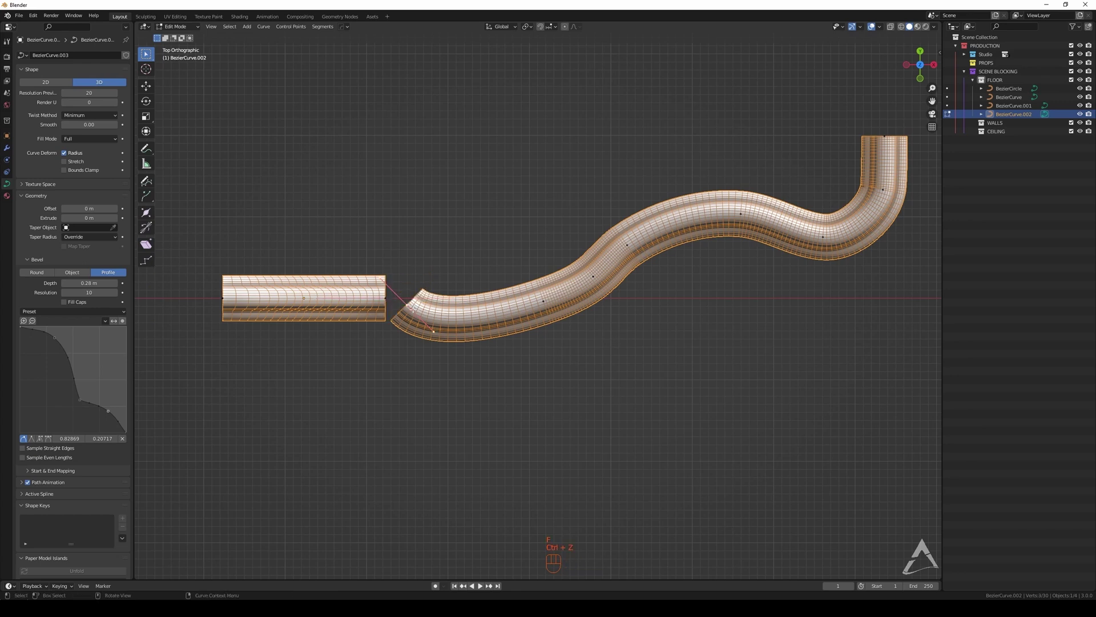
key(g)
key(s)
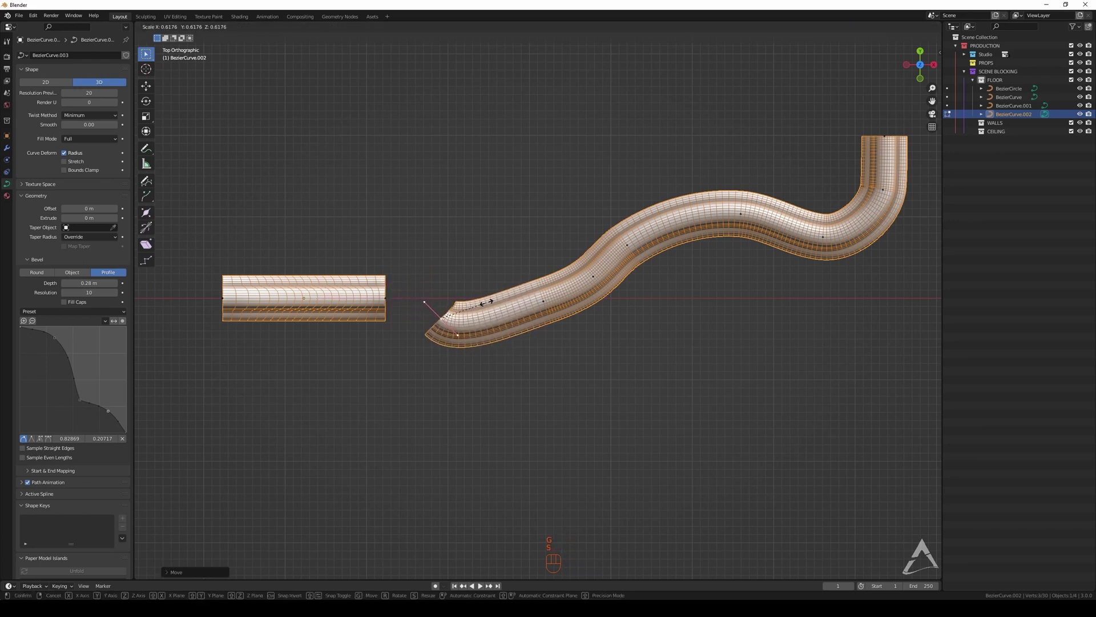
key(r)
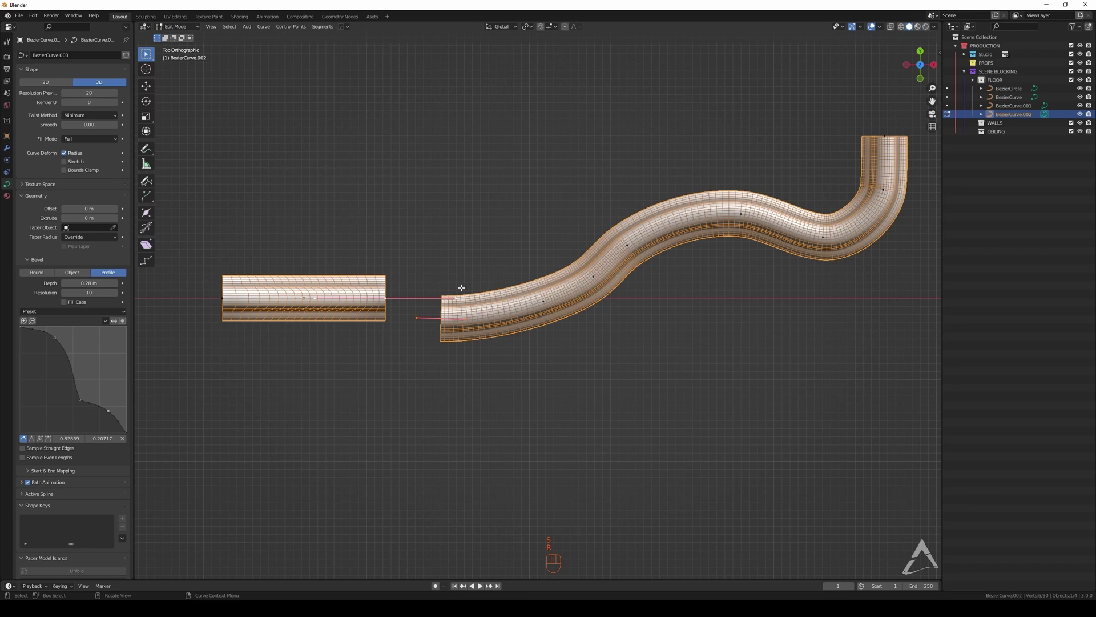
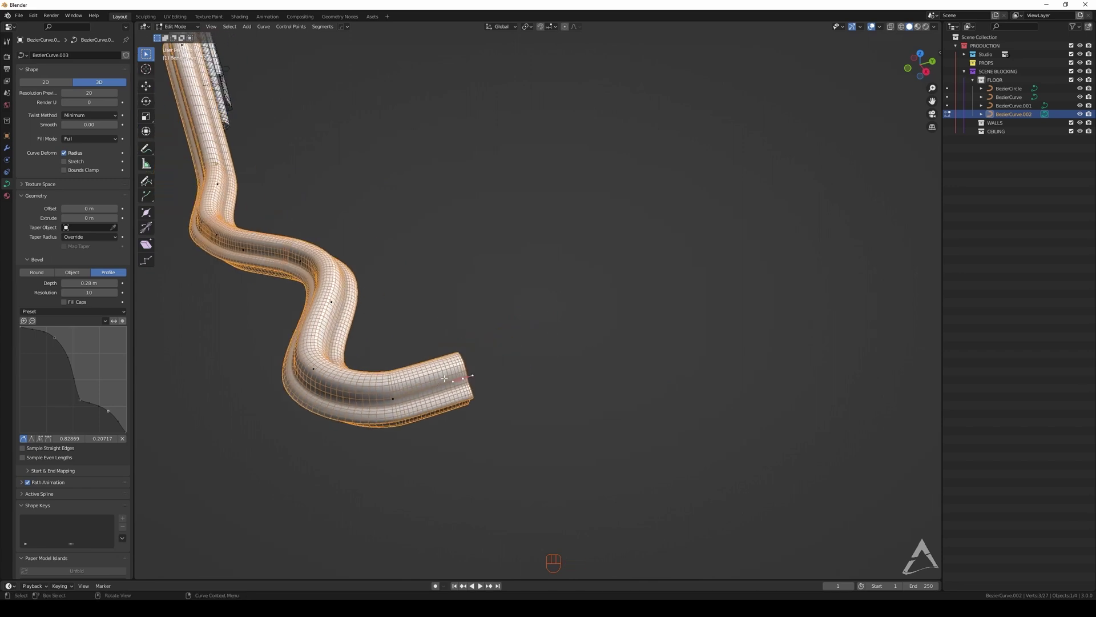
Extrude the end point to extend the winding moulding with a long new section
key(e)
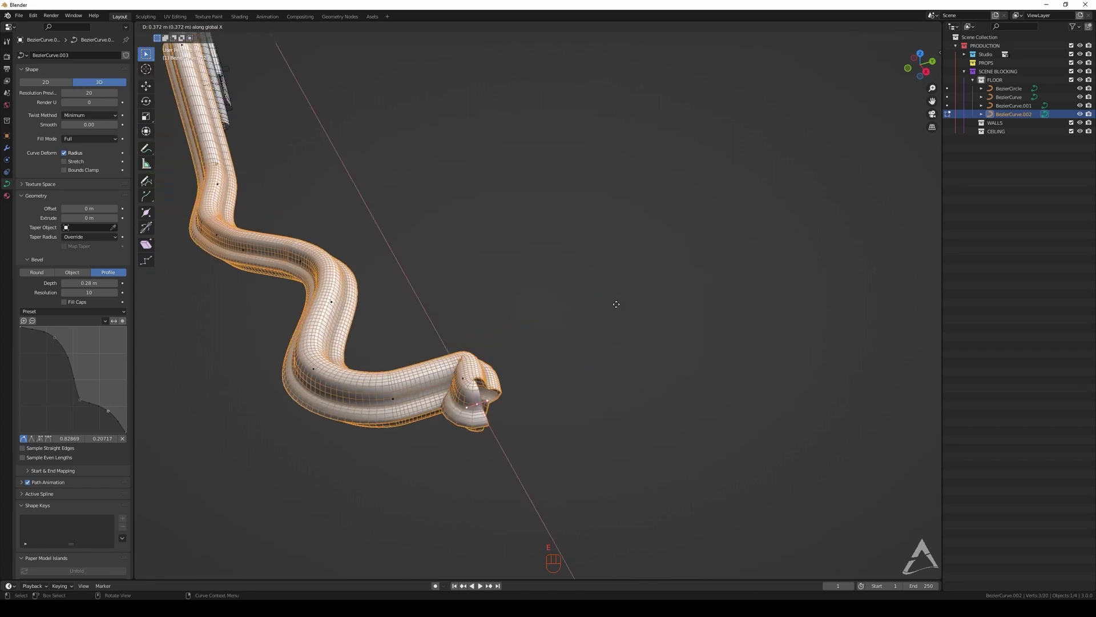
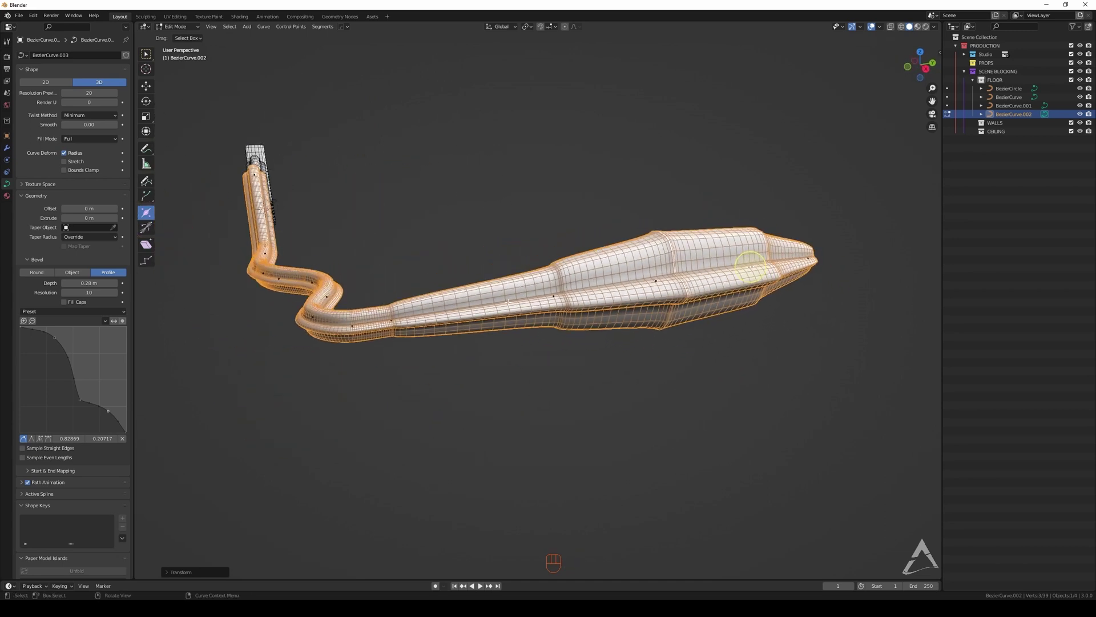
Select the Tilt tool to twist the thick new section into a spiralling form
click(149, 229)
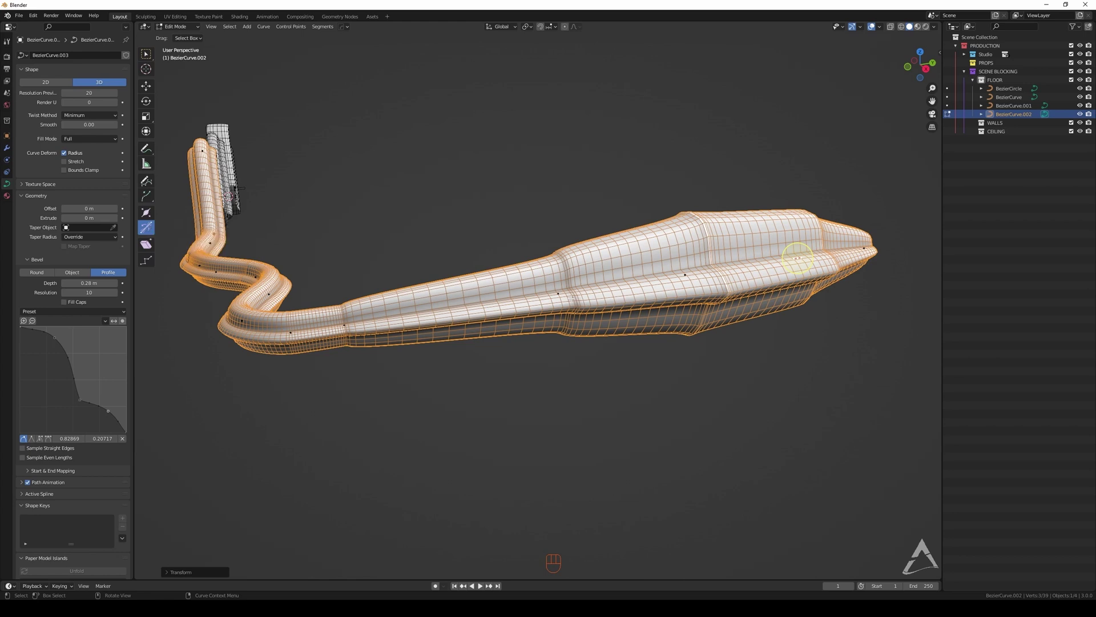
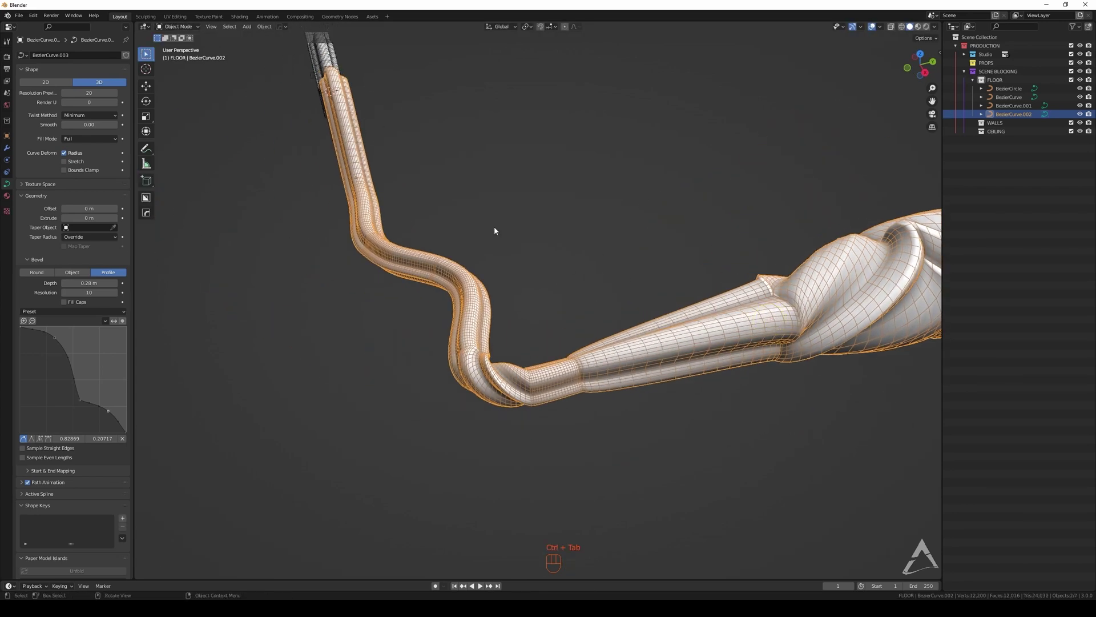
Orbit toward the winding BezierCurve.002 moulding and pick it for removal
middle_click(622, 249)
double_click(595, 229)
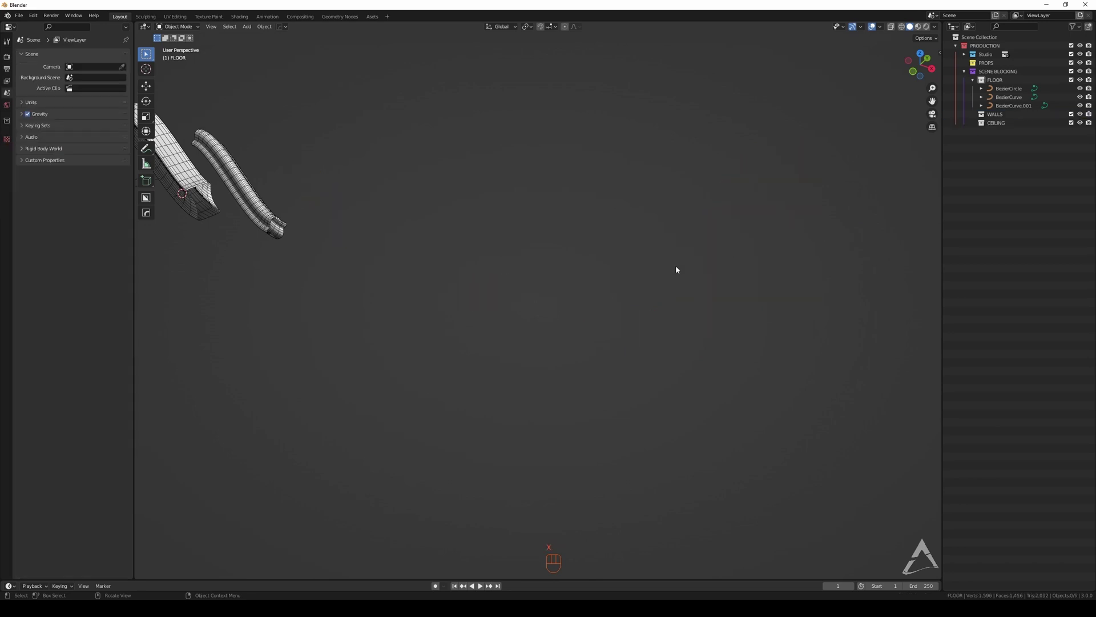
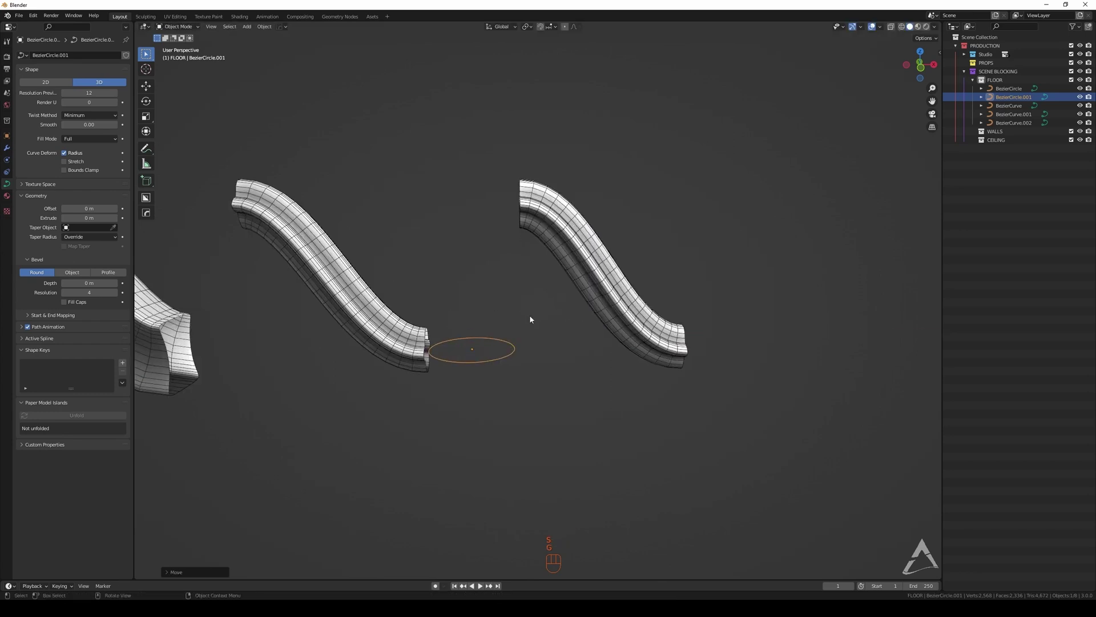
Confirm the ellipse placement and assign BezierCircle.001 as the Object bevel of the rightmost moulding
key(ctrl+a)
click(530, 342)
click(519, 346)
key(ctrl+a)
click(608, 279)
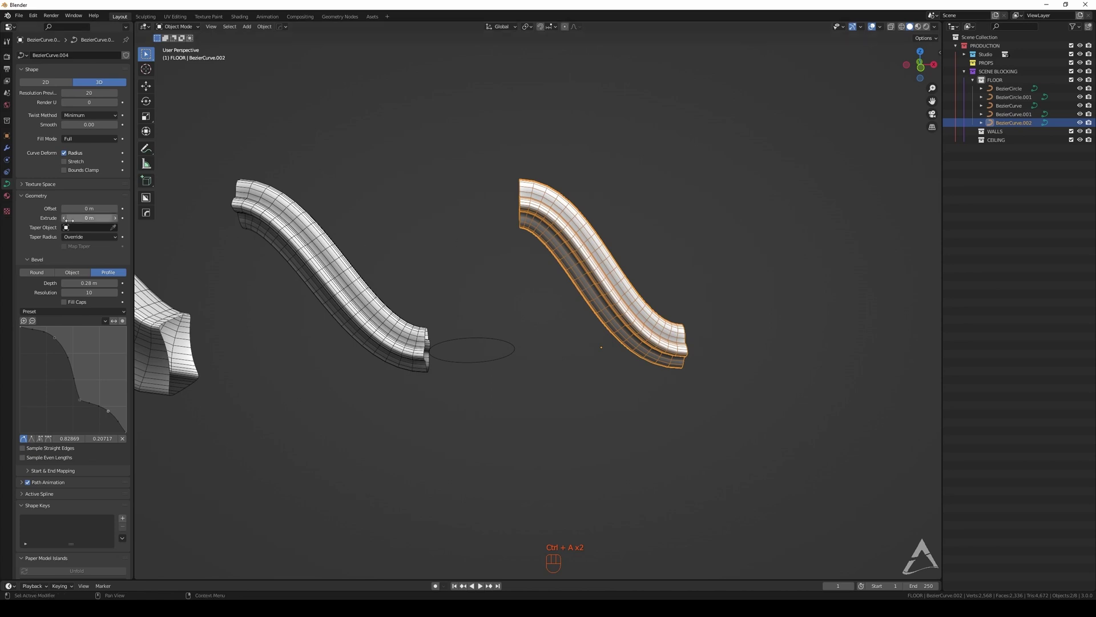
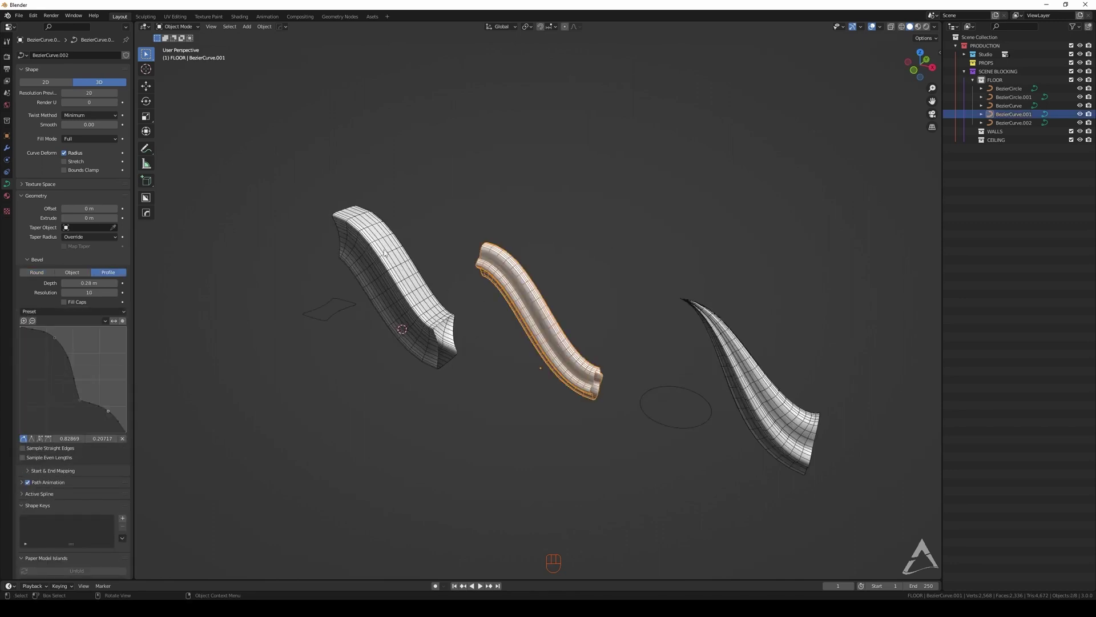
Orbit and zoom around the horn-shaped copy, then unhide and frame all the mouldings
middle_click(529, 241)
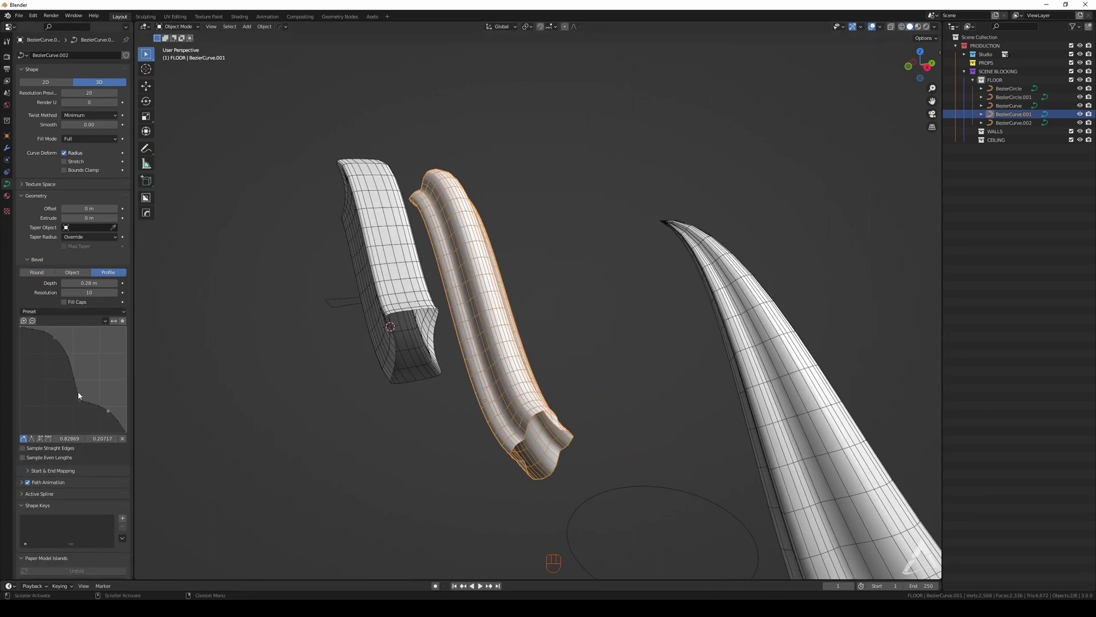
middle_click(496, 193)
drag(480, 255, 485, 221)
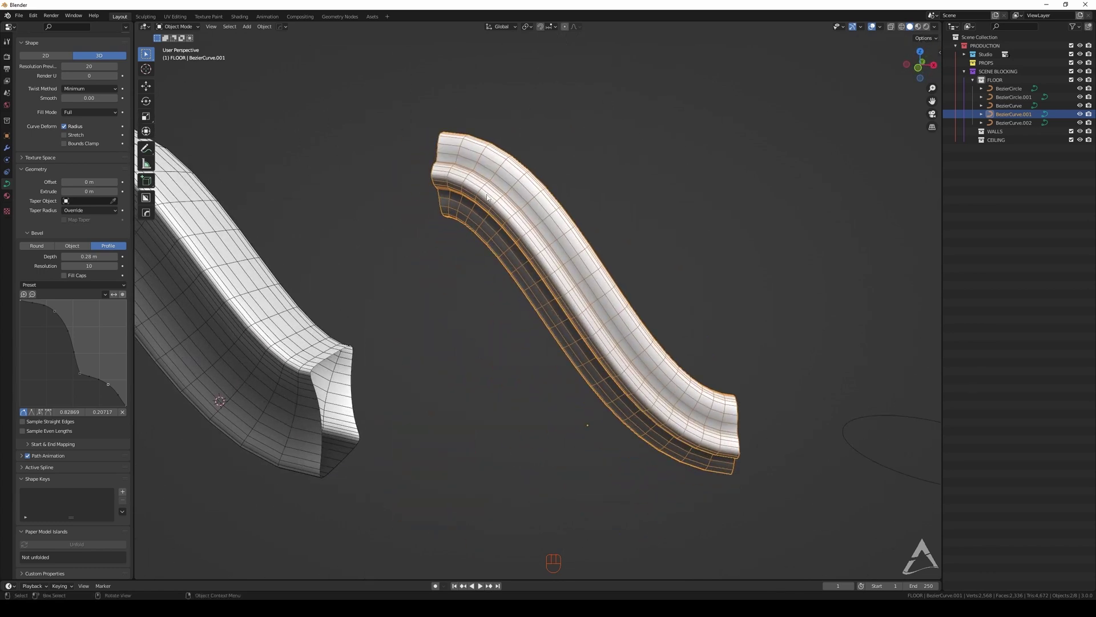
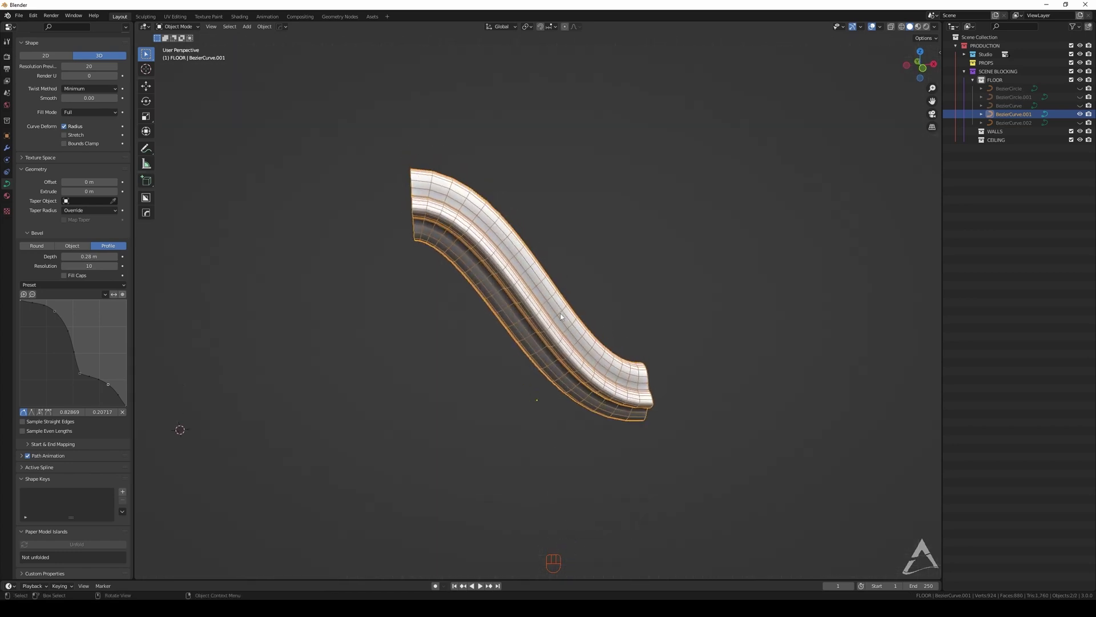
key(alt+h)
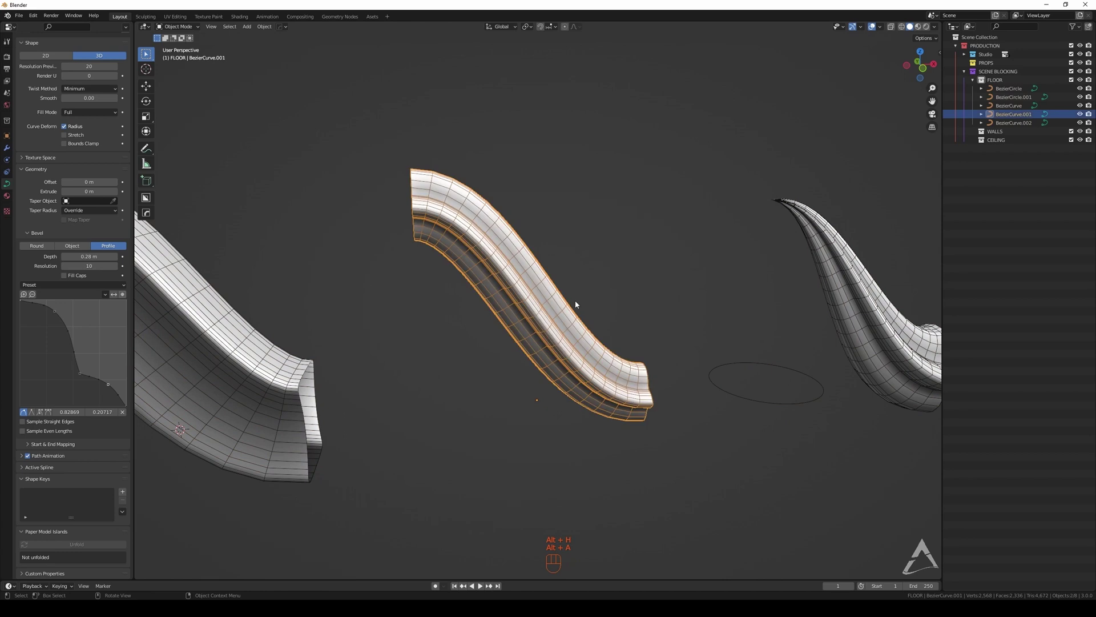
key(alt+a)
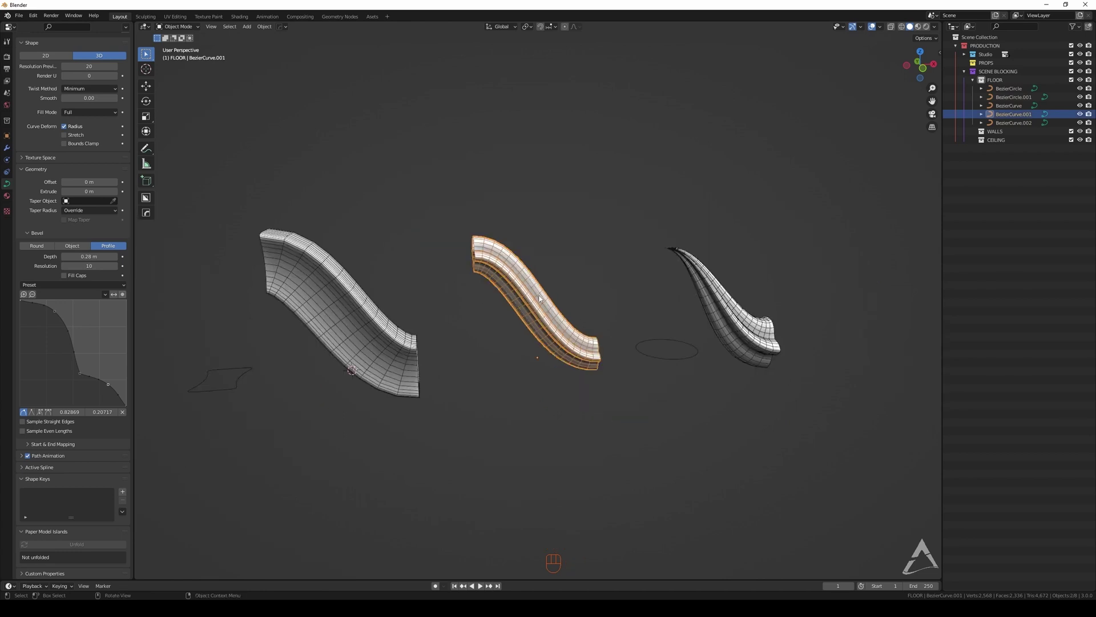
Isolate the grooved profile moulding BezierCurve.001 on its own
click(531, 288)
key(shift+h)
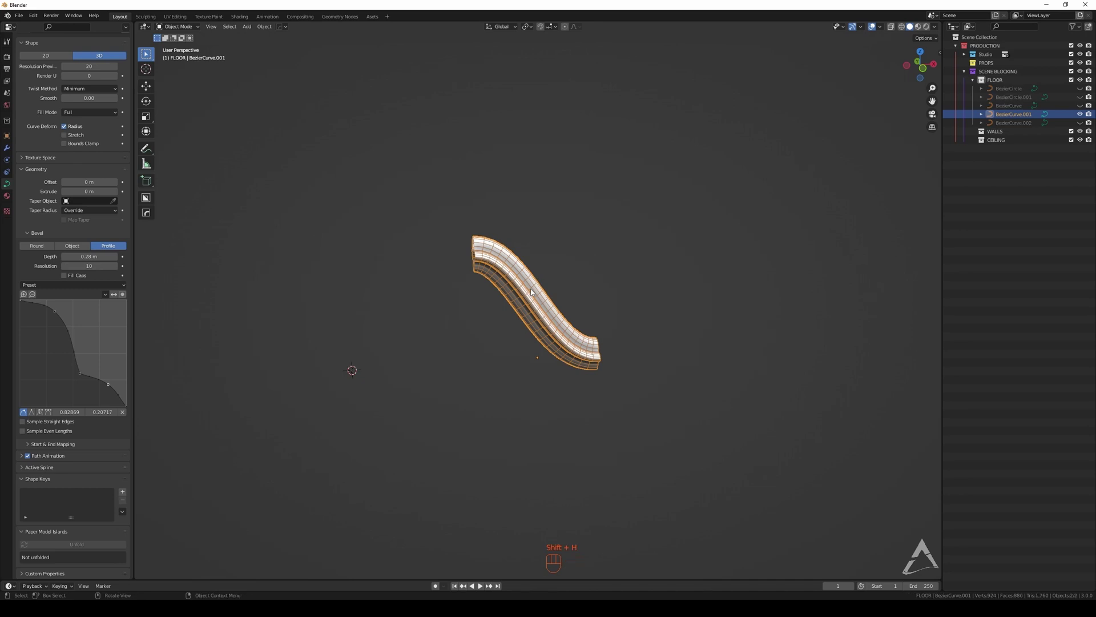
Edit the profile moulding in Front view, extruding its end point into a straight horizontal run
key(alt+h)
click(580, 236)
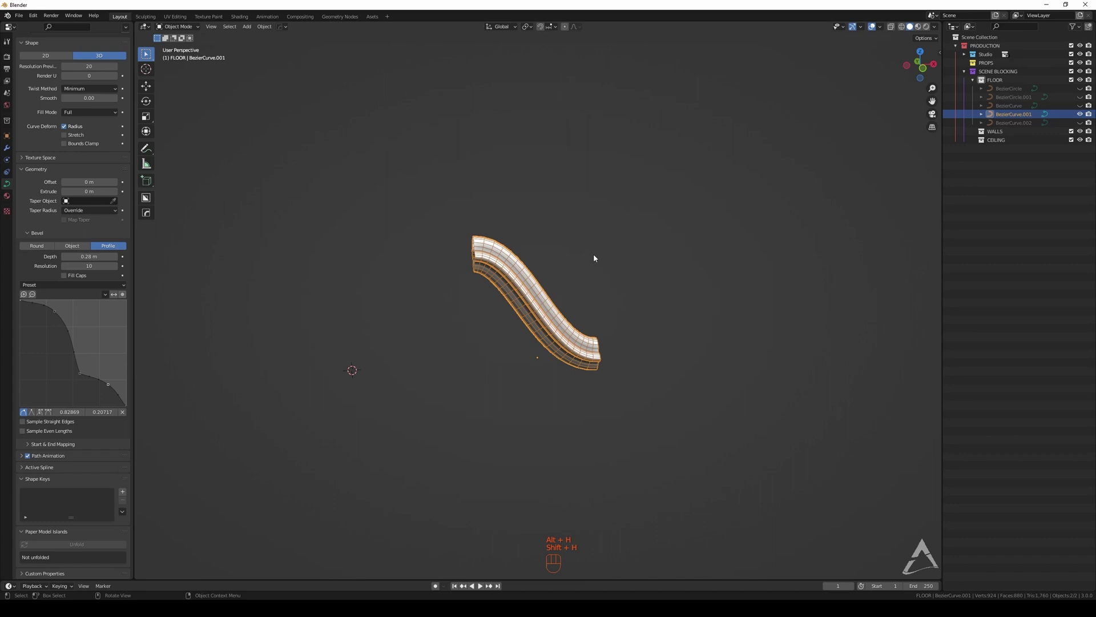
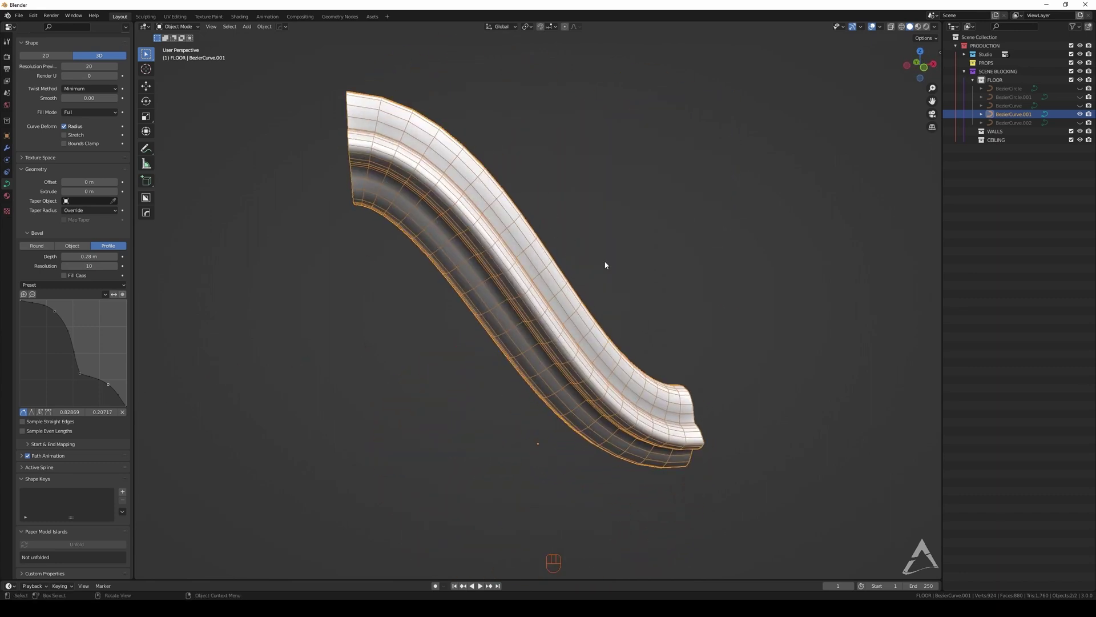
click(633, 336)
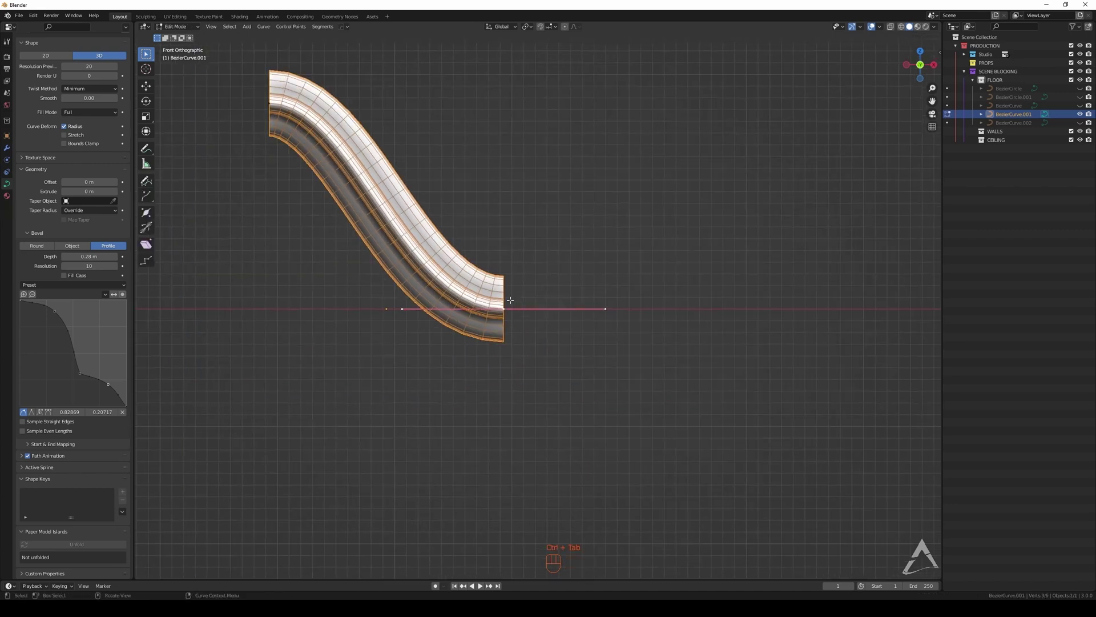
key(ctrl+Tab)
key(e)
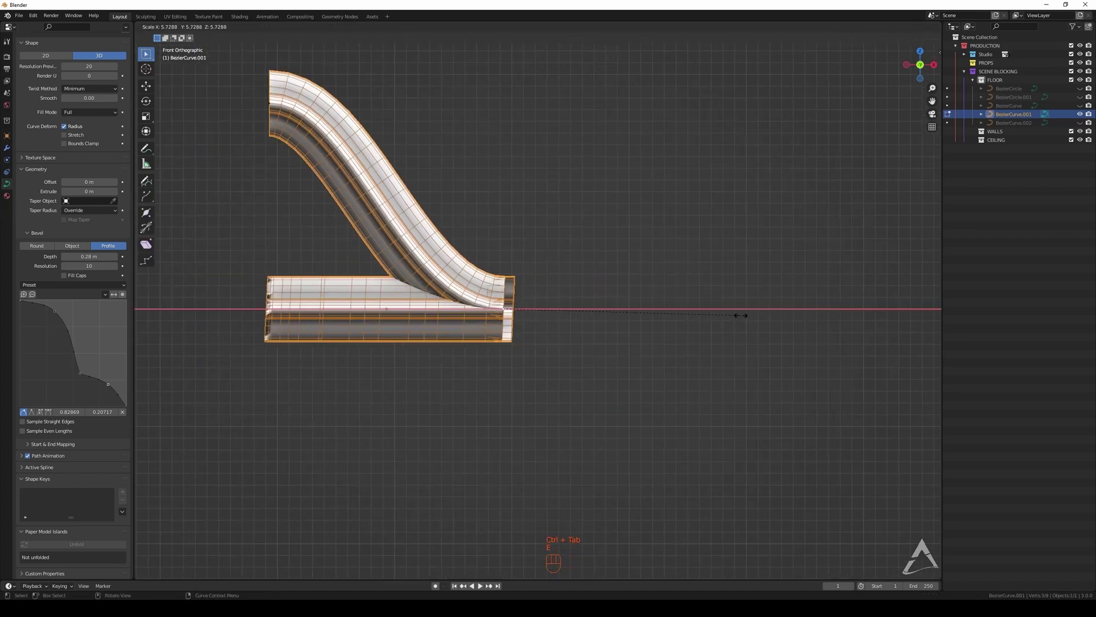
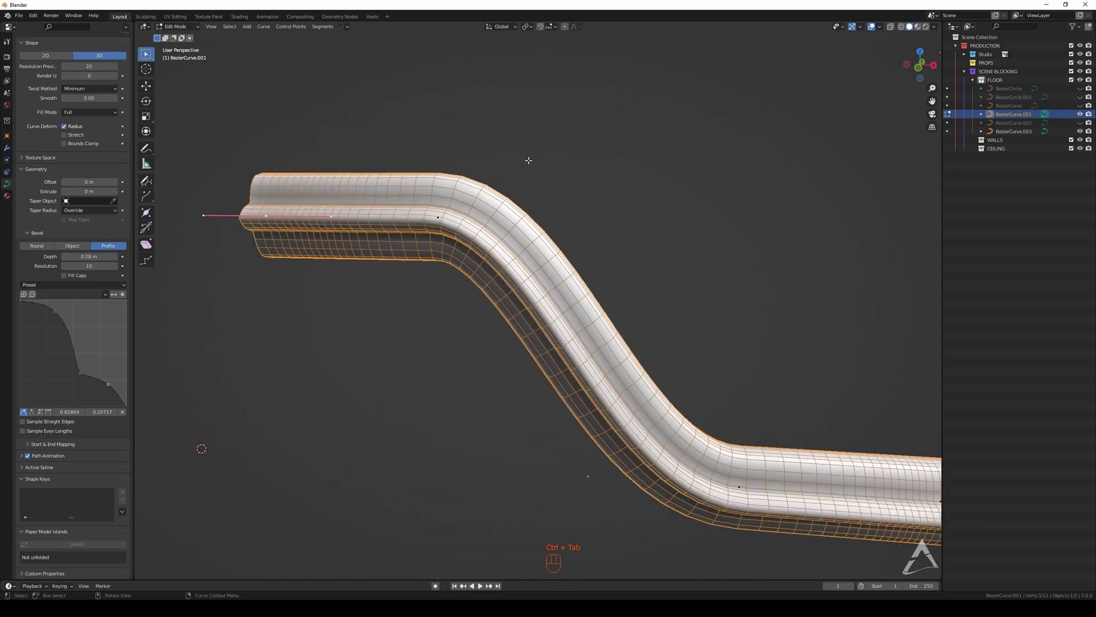
Leave edit mode on the straight-ended moulding and orbit the view slightly
key(ctrl+Tab)
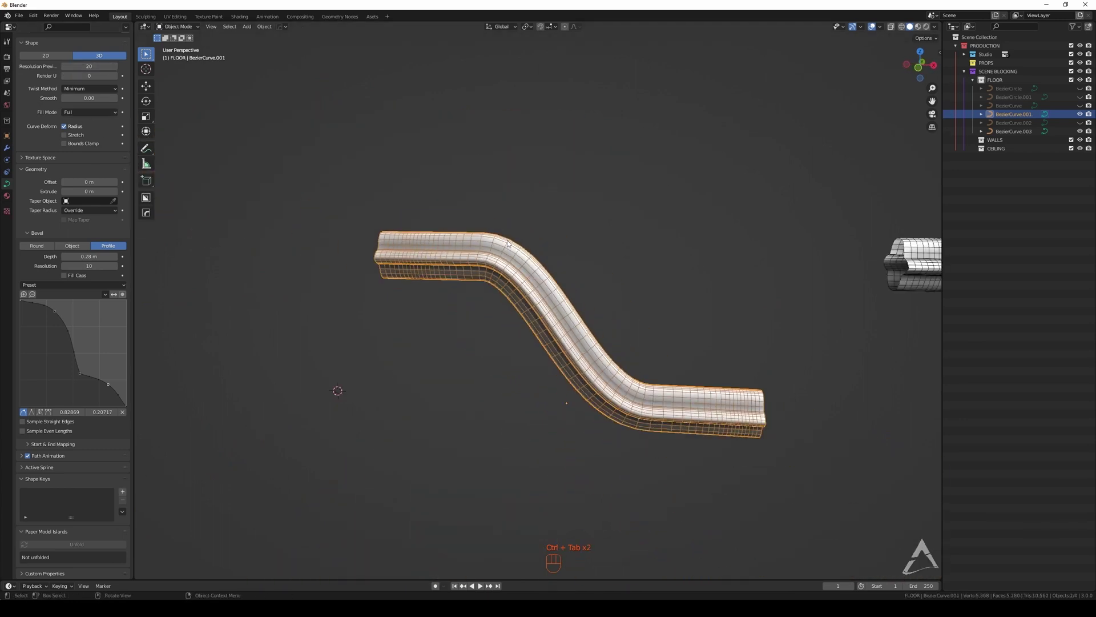
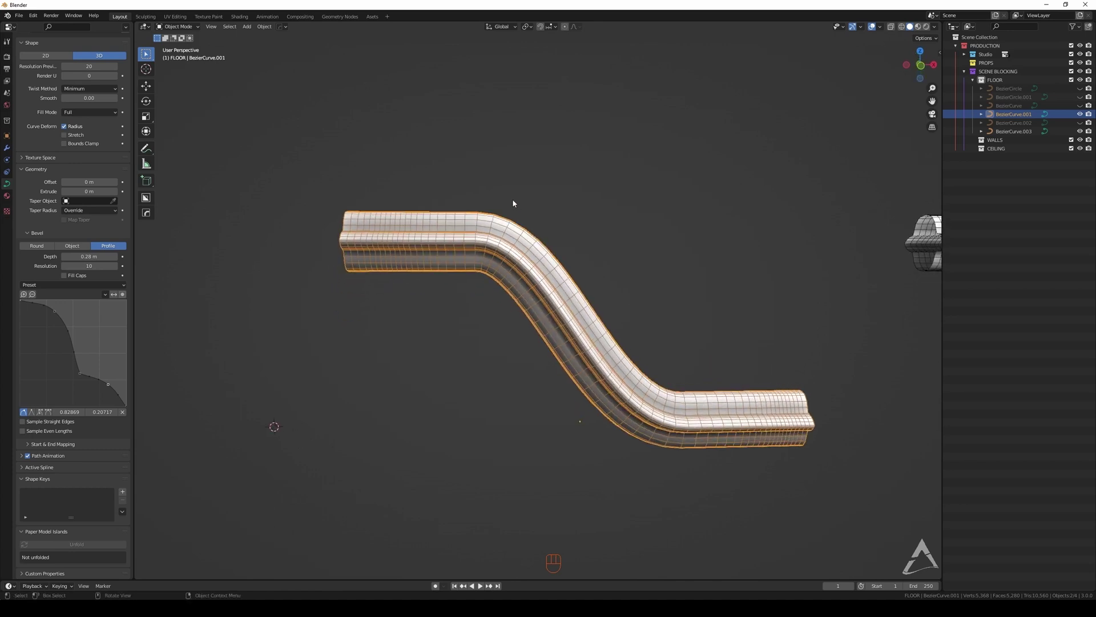
drag(526, 205, 534, 216)
middle_click(544, 208)
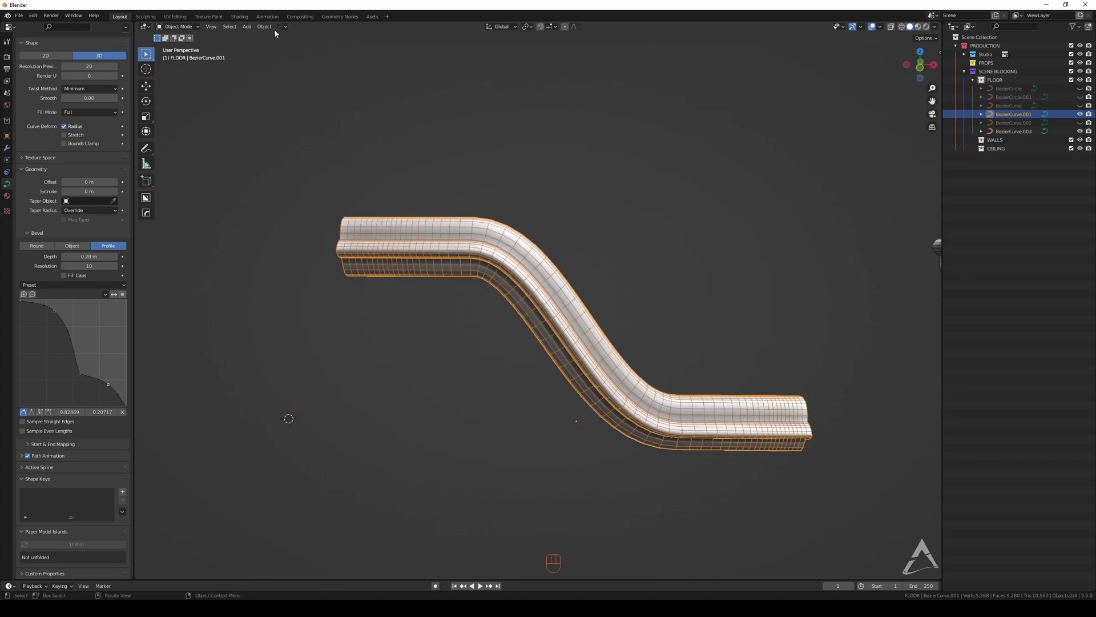
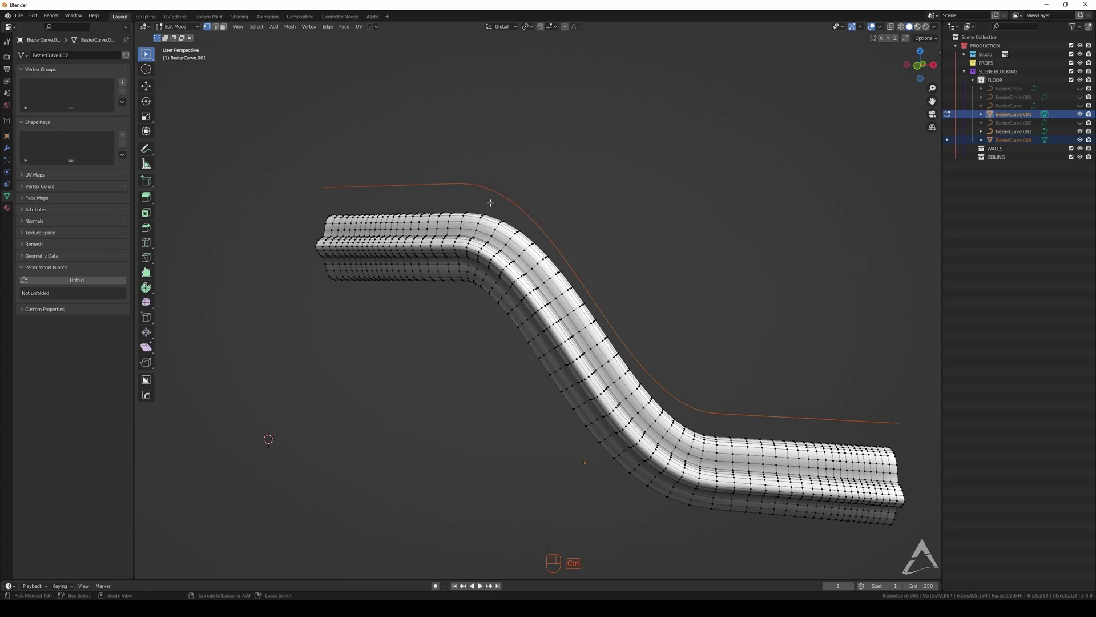
Return the converted moulding mesh to Object Mode after checking its vertices
key(ctrl+Tab)
View the mesh moulding and its separated path curve from the front, then back in perspective
click(502, 199)
drag(506, 213, 522, 213)
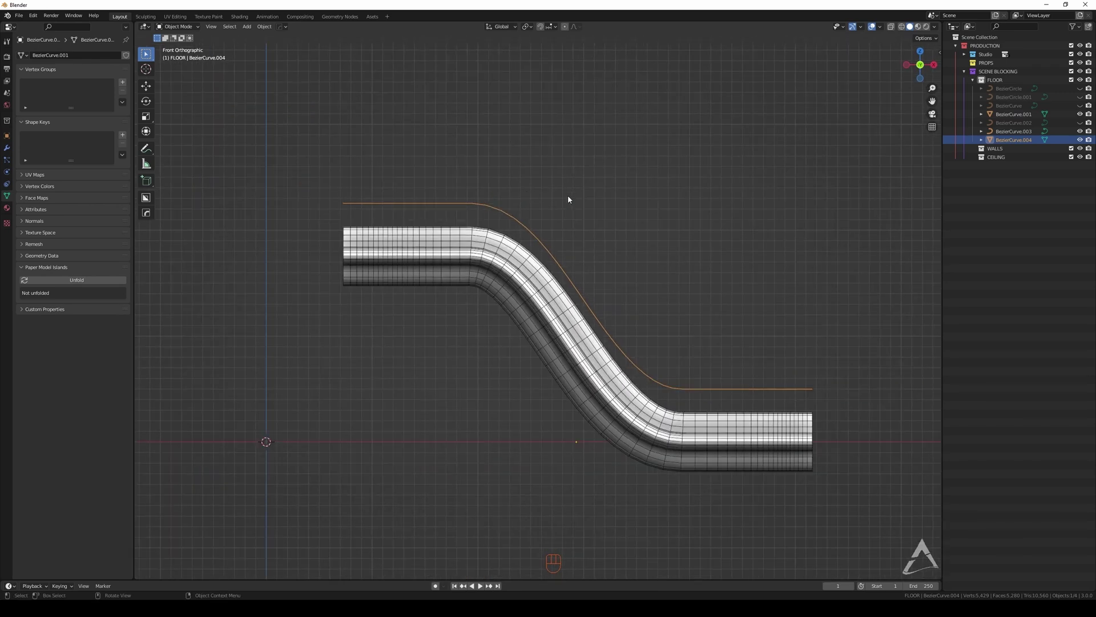
middle_click(556, 252)
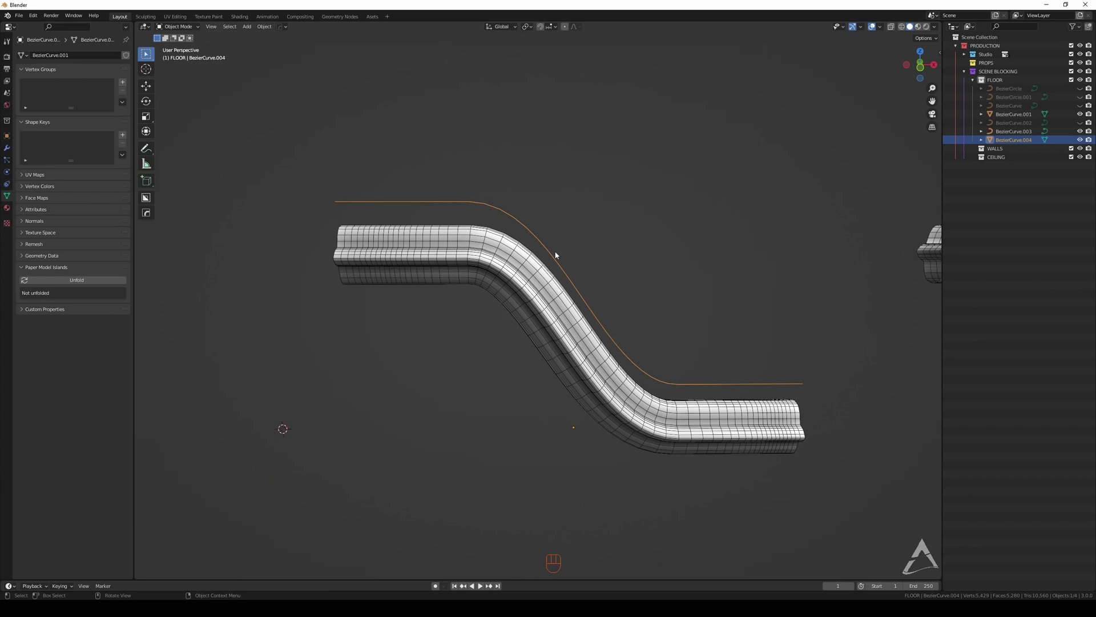
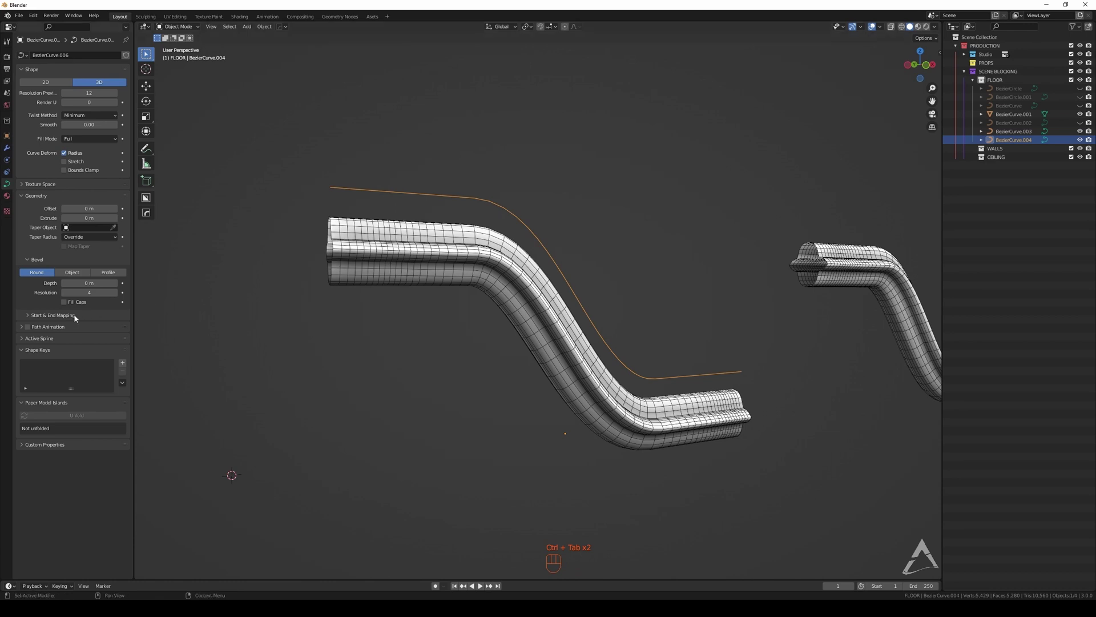
Switch the separated S-curve's bevel to a custom Profile in Curve properties
double_click(81, 281)
click(113, 275)
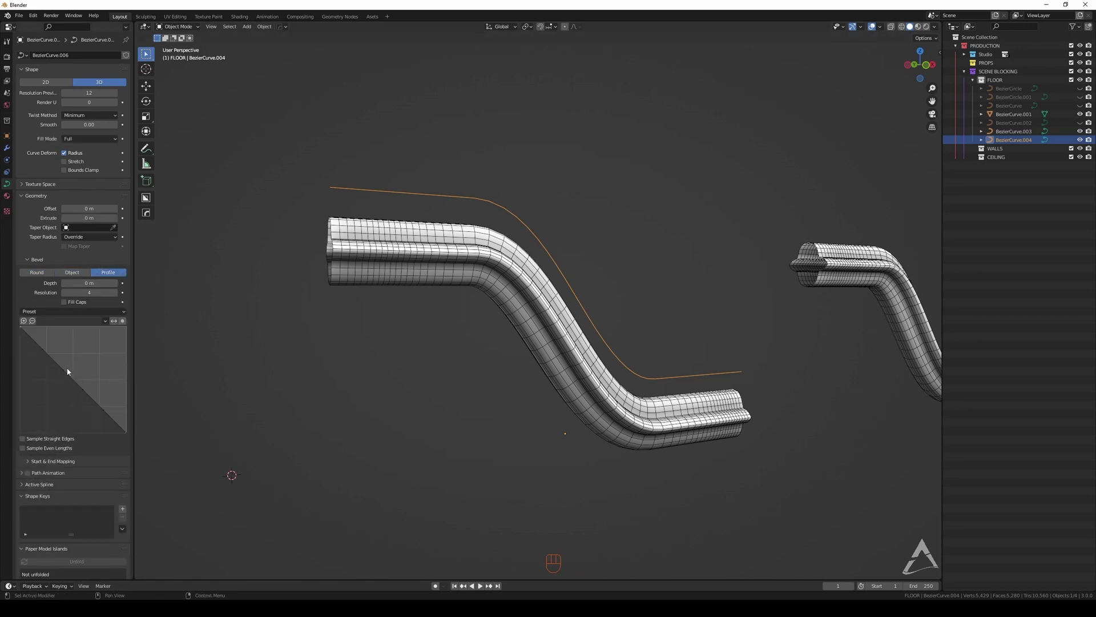
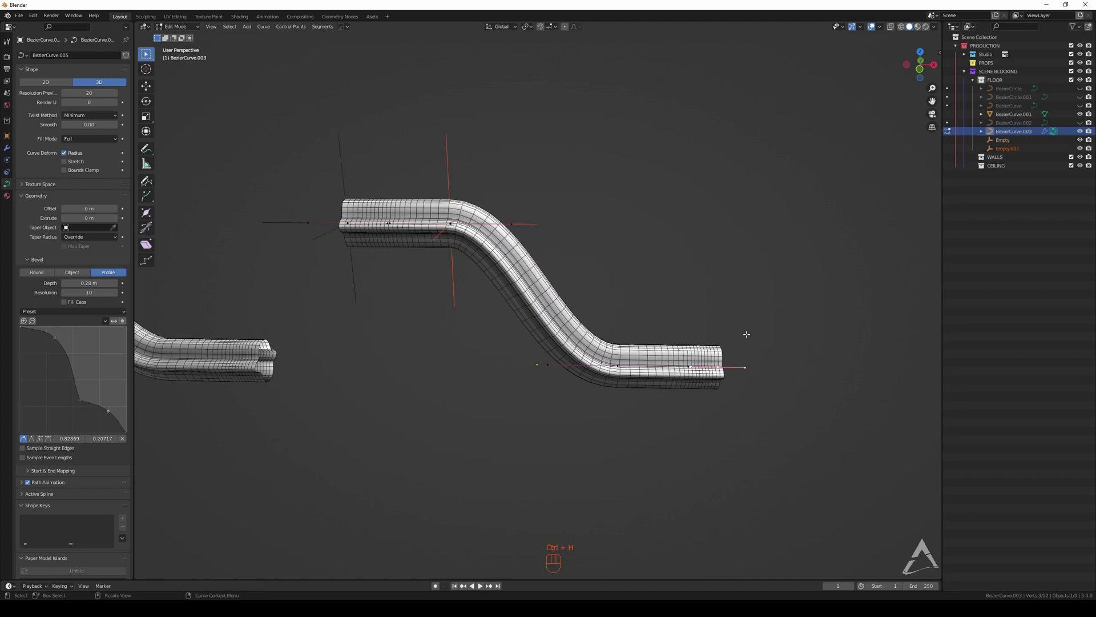
Hook another control point of the moulding curve to a new empty with Ctrl+H
key(ctrl+h)
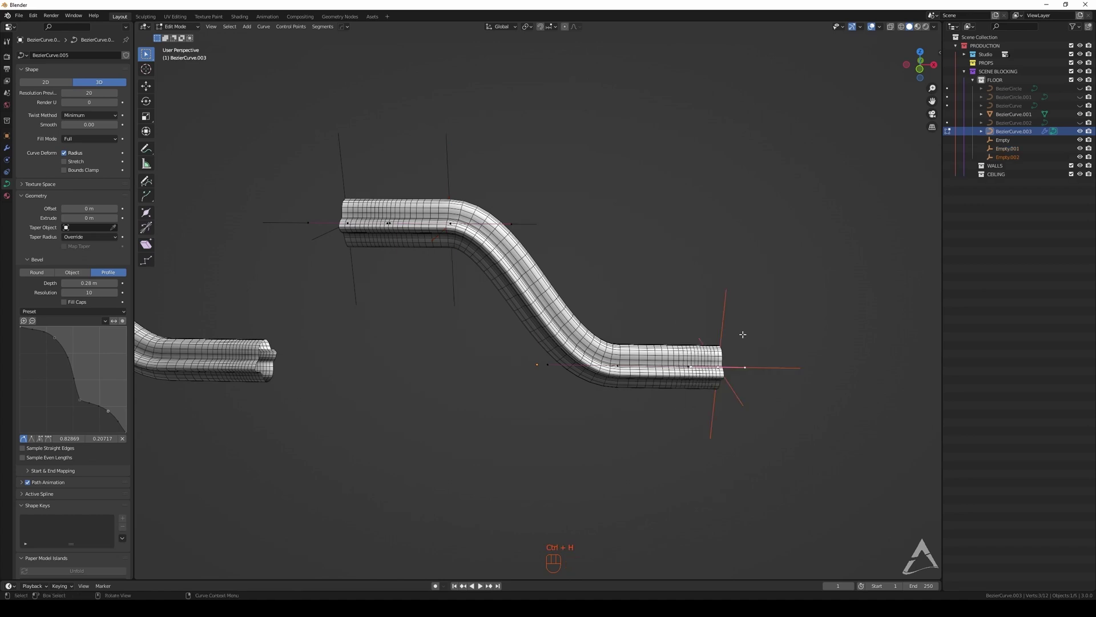
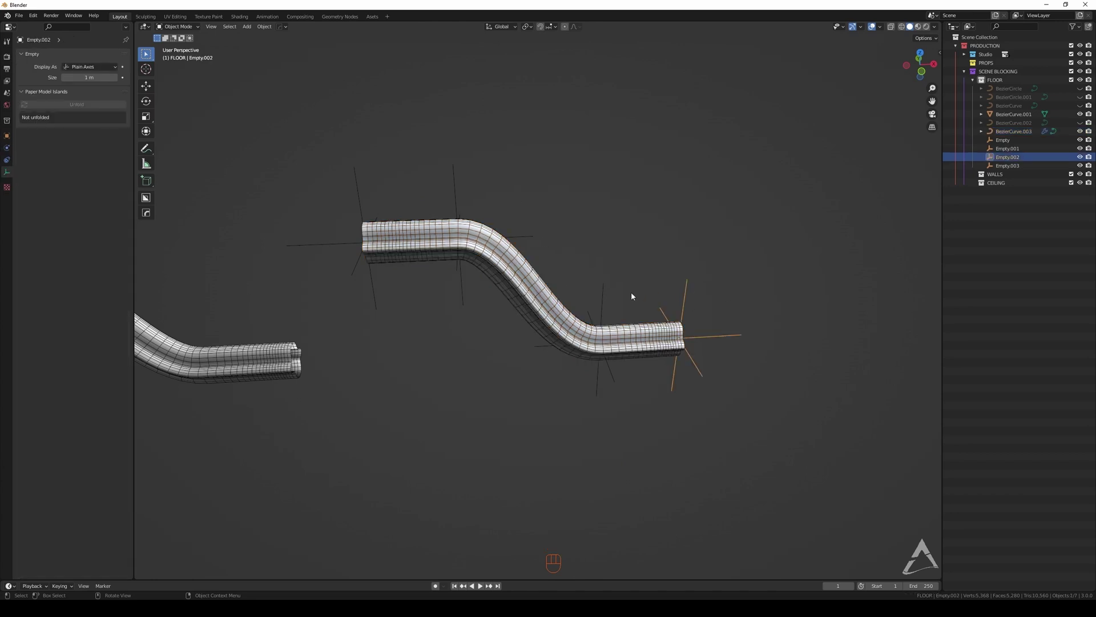
Move, rotate and scale the left and second hook empties to bend BezierCurve.003 into a hump
click(602, 295)
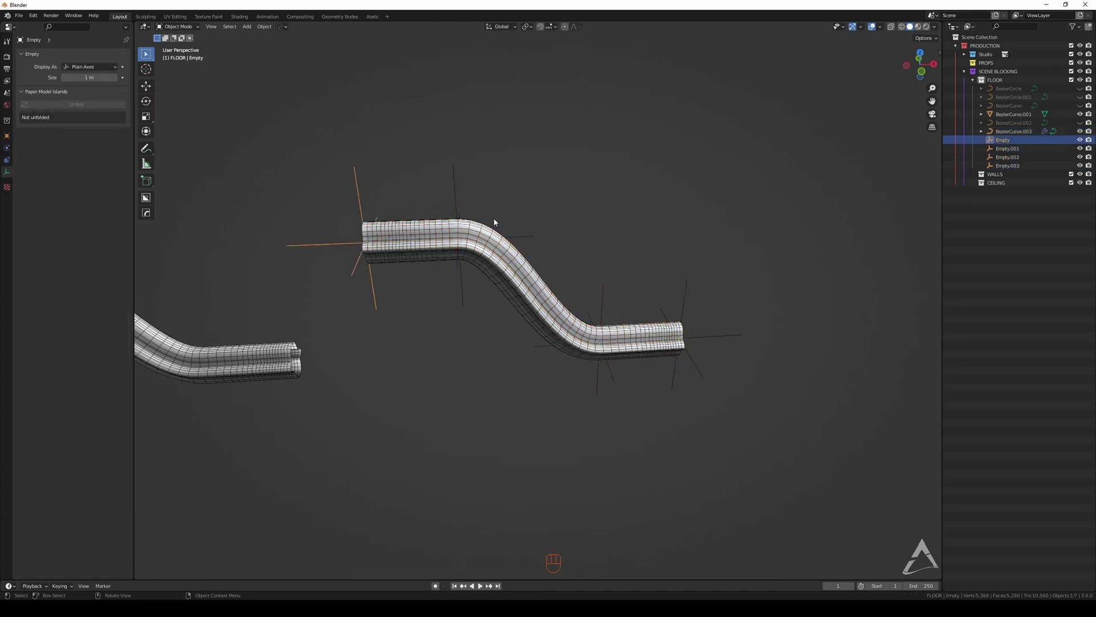
key(g)
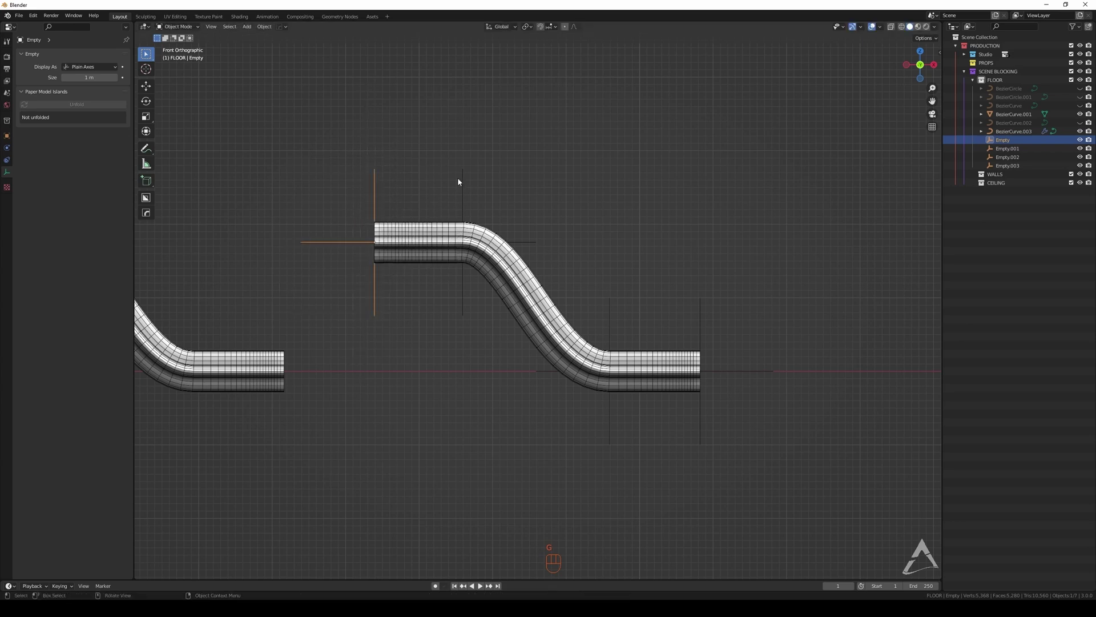
key(g)
key(r)
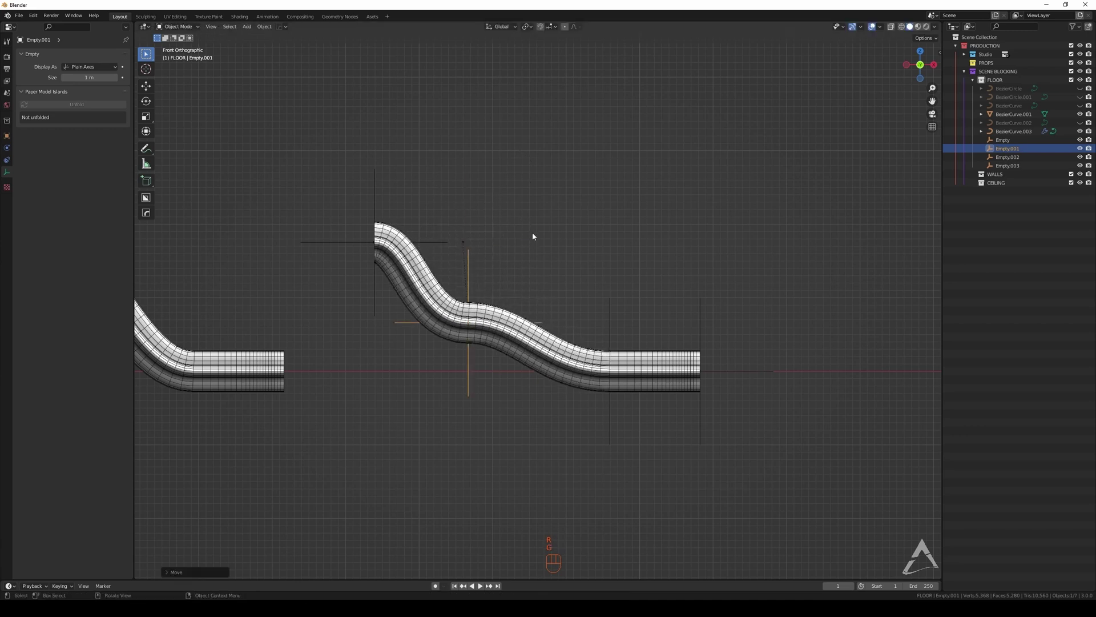
key(r)
key(g)
key(s)
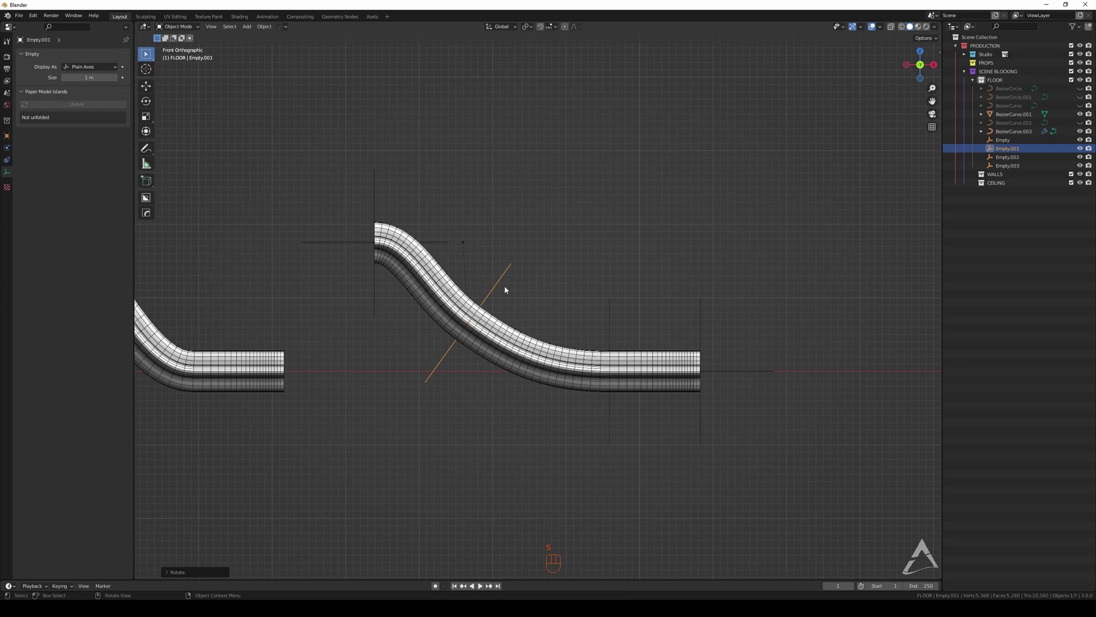
key(s)
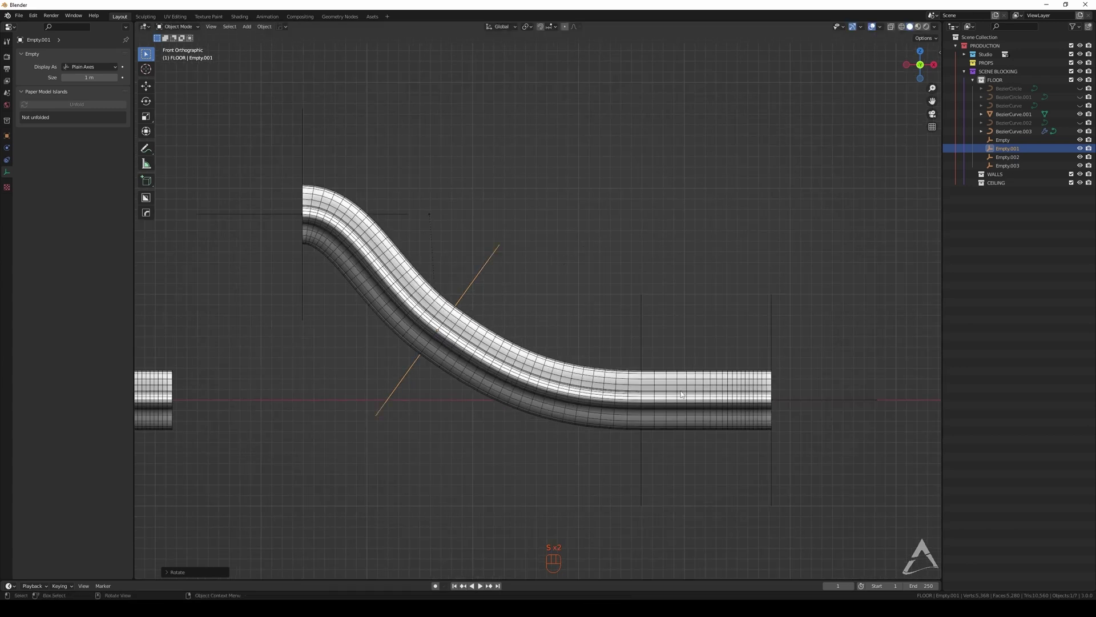
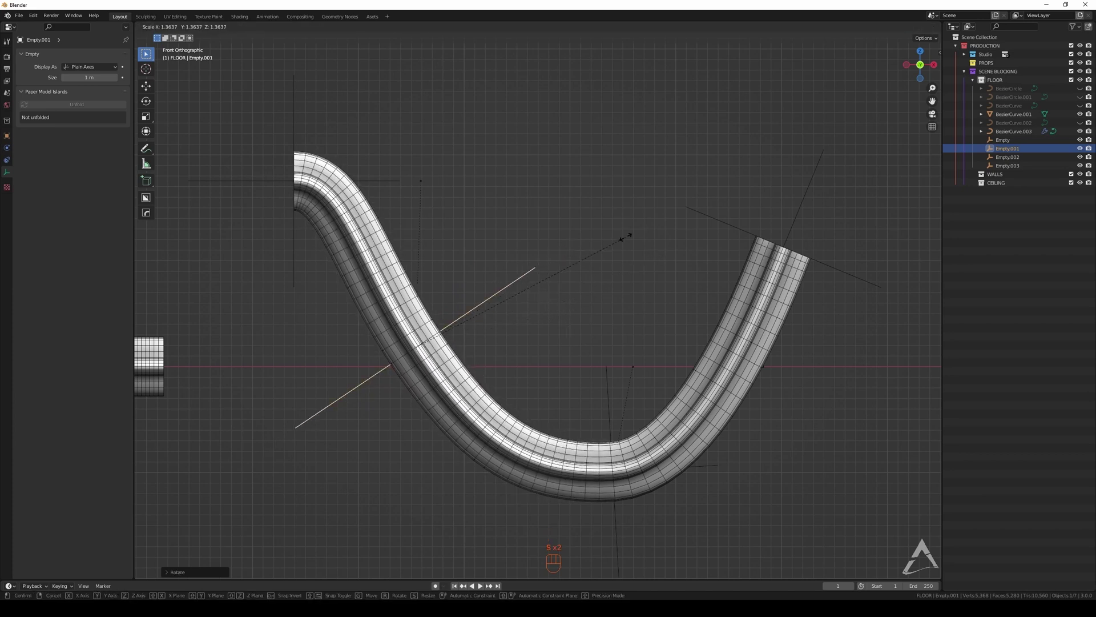
key(s)
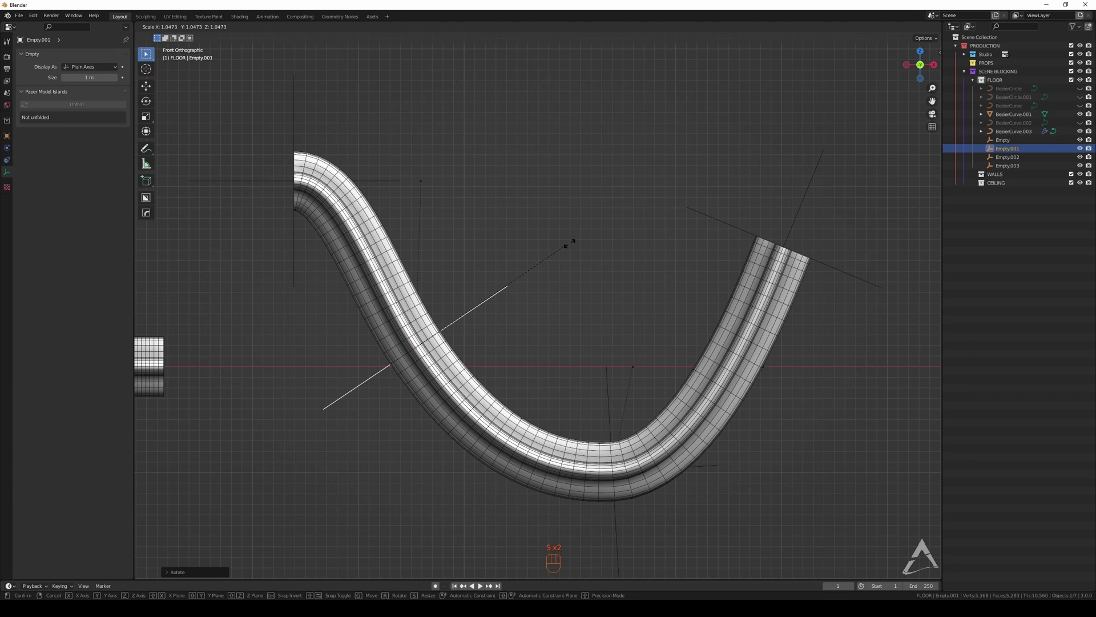
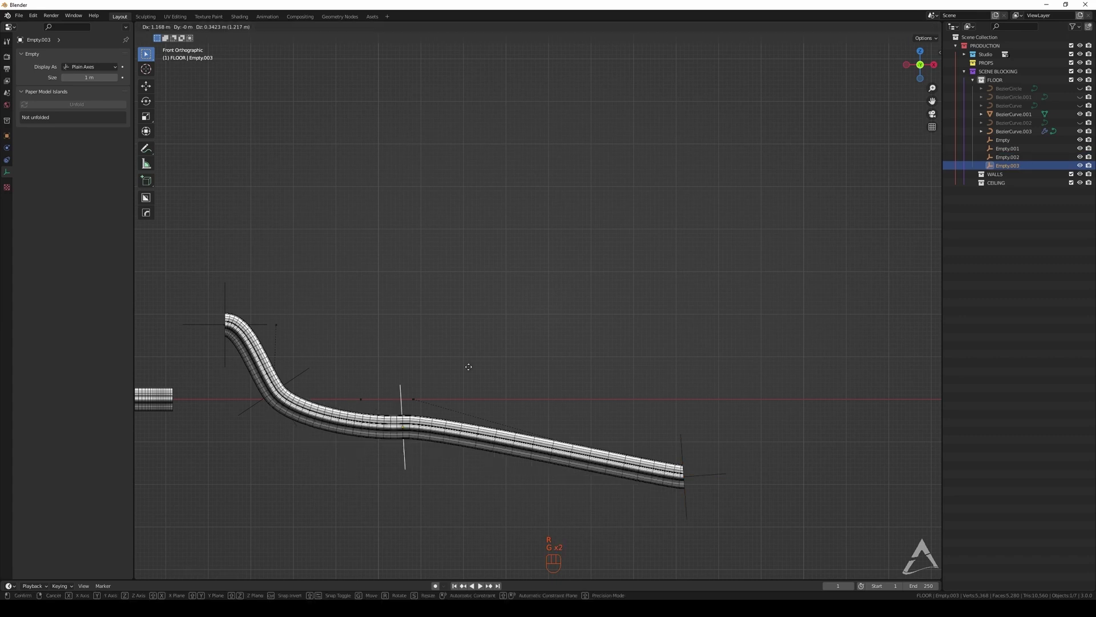
Move, rotate and scale the last hook empties, then re-grab the first, sweeping the tail downward
key(s)
key(g)
click(684, 442)
key(r)
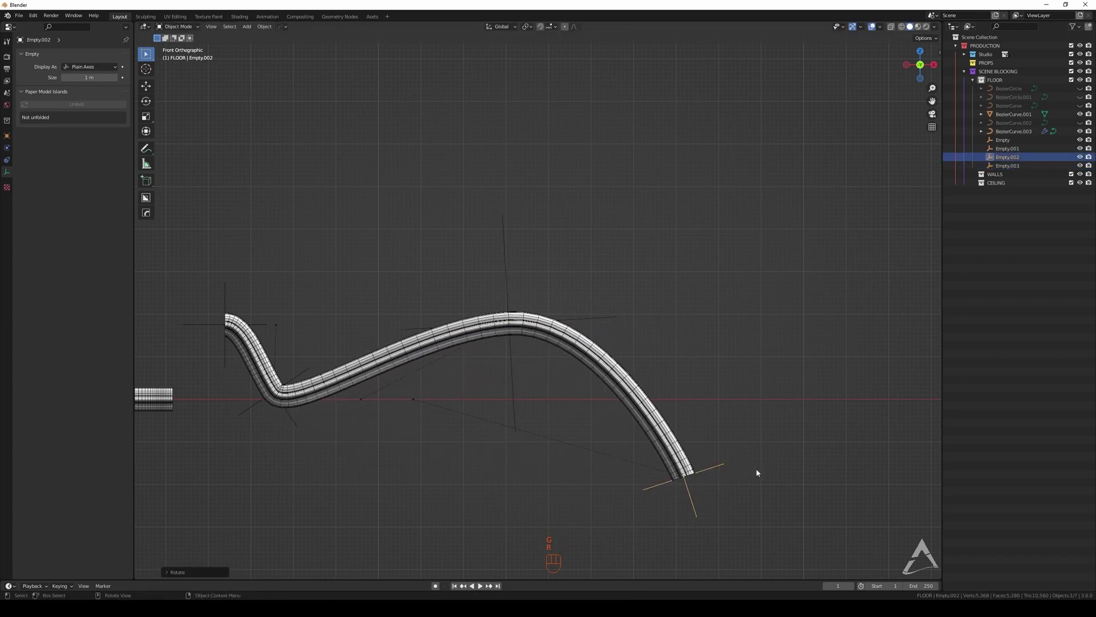
key(g)
middle_click(672, 360)
key(s)
key(g)
click(407, 252)
click(417, 208)
key(g)
click(436, 226)
key(g)
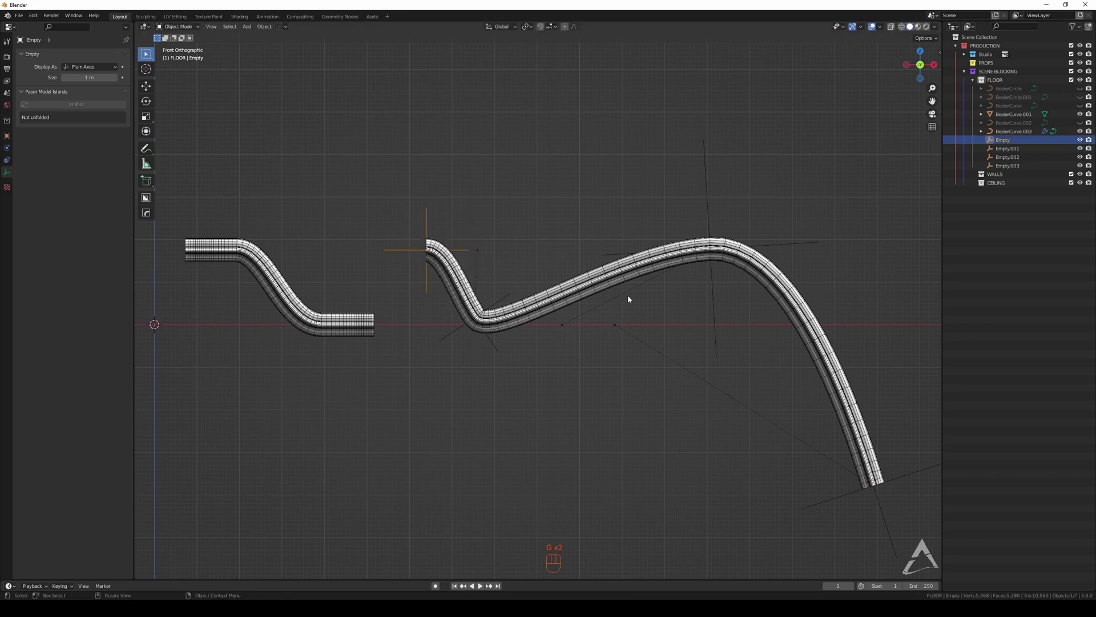
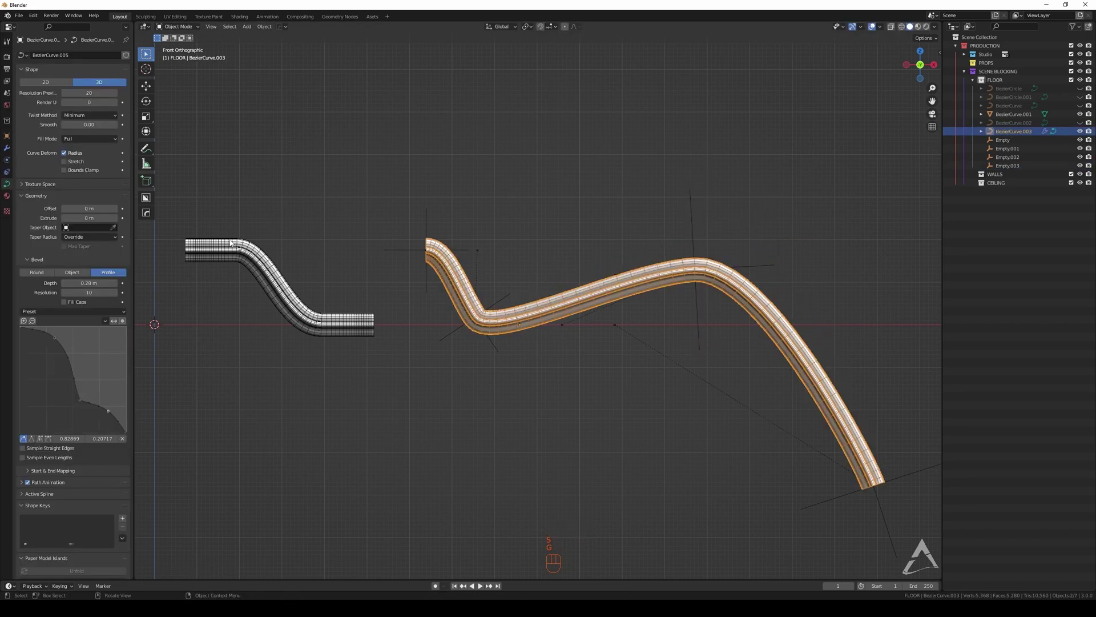
Show BezierCurve.003's Hook modifiers, leave Edit Mode and collapse the Hook panels
click(9, 152)
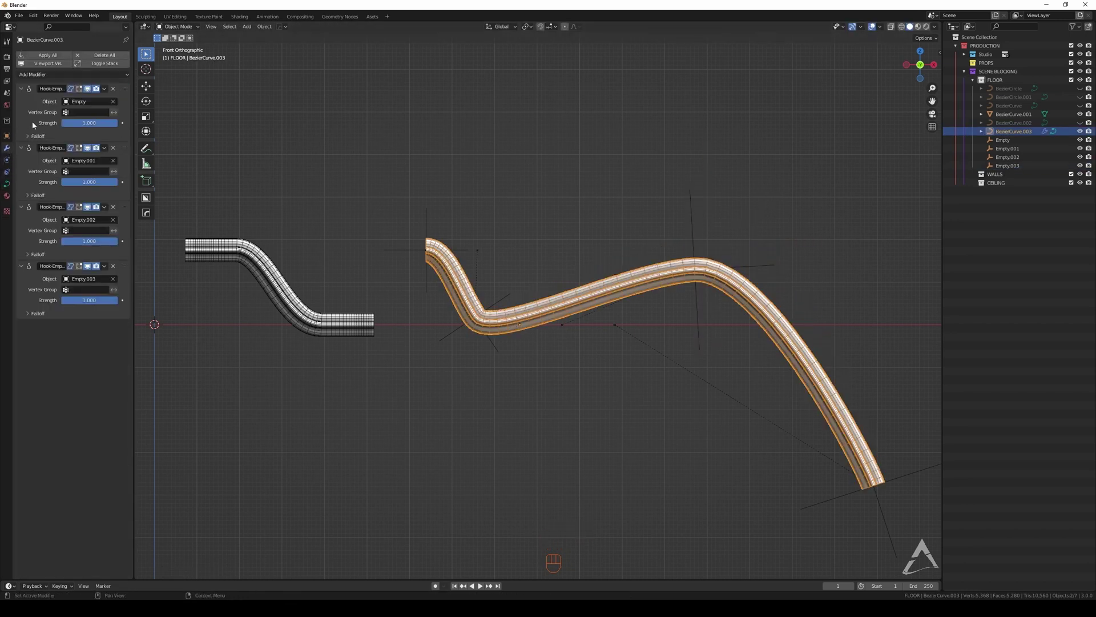
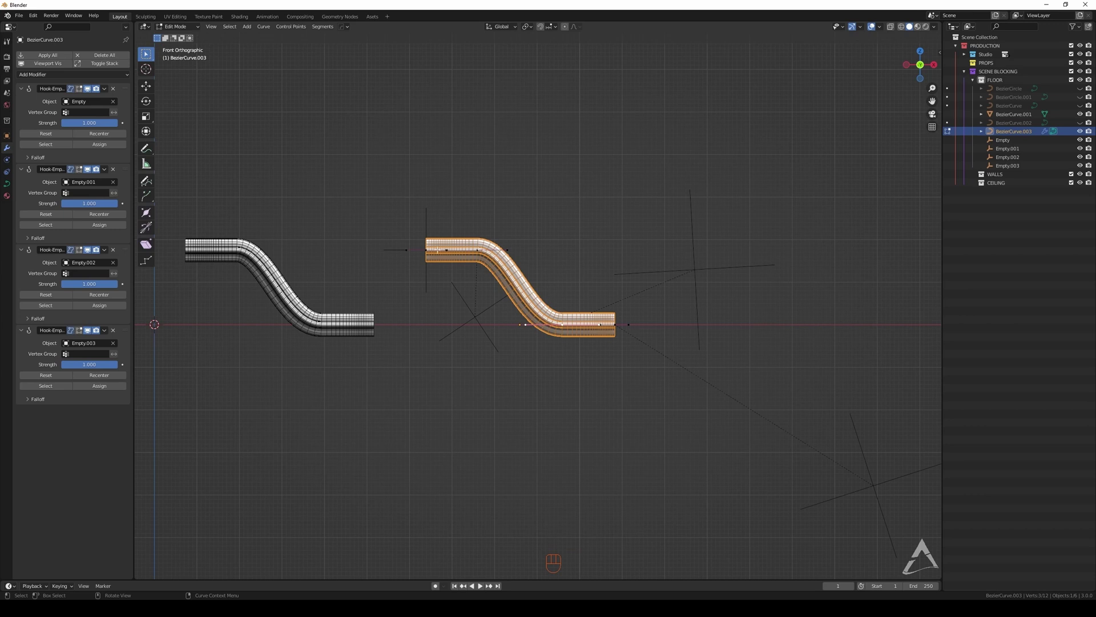
key(ctrl+Tab)
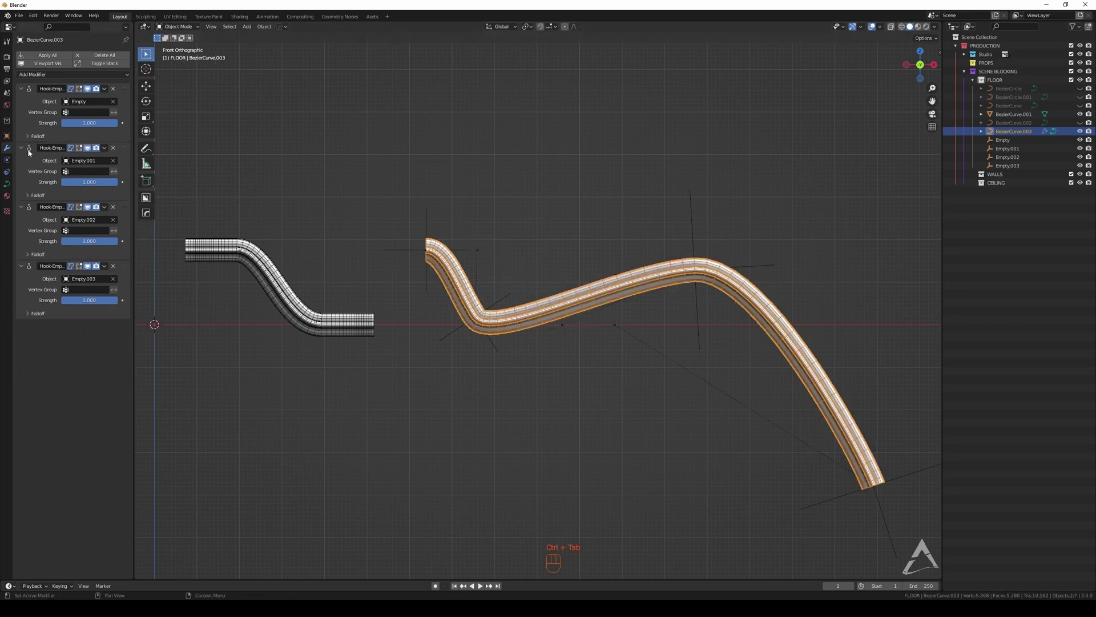
click(21, 89)
click(23, 112)
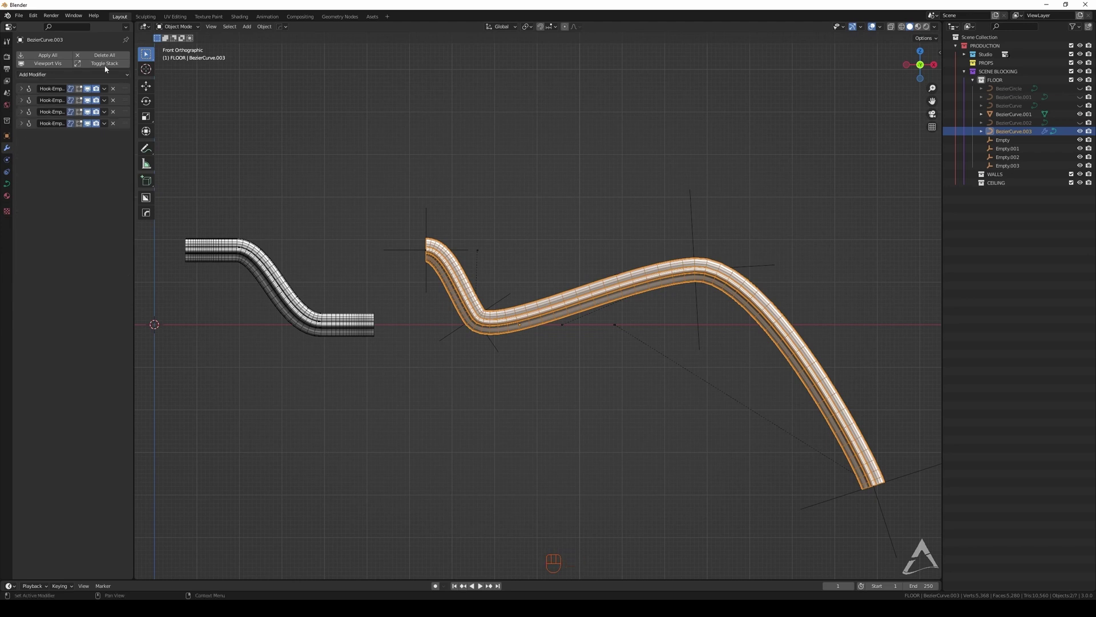
drag(91, 92, 100, 115)
middle_click(465, 297)
drag(507, 261, 637, 261)
middle_click(557, 249)
drag(88, 91, 92, 124)
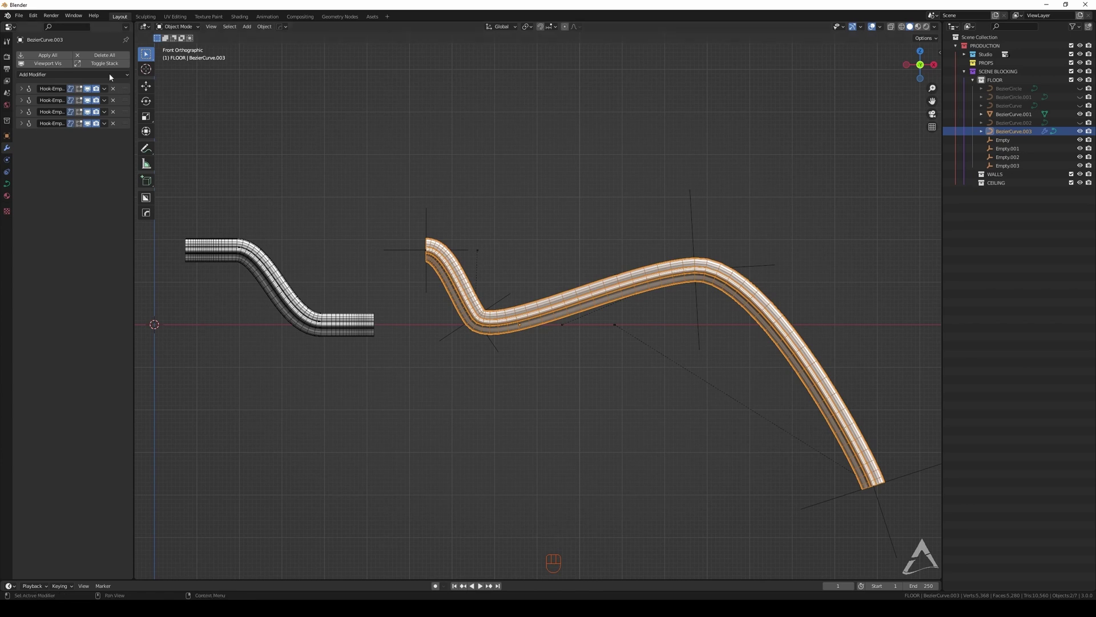
Apply All modifiers so the curve keeps its wave shape when grabbed away from the empties
click(53, 56)
click(627, 292)
drag(646, 300, 683, 333)
key(ctrl+Tab)
key(ctrl+Tab)
key(g)
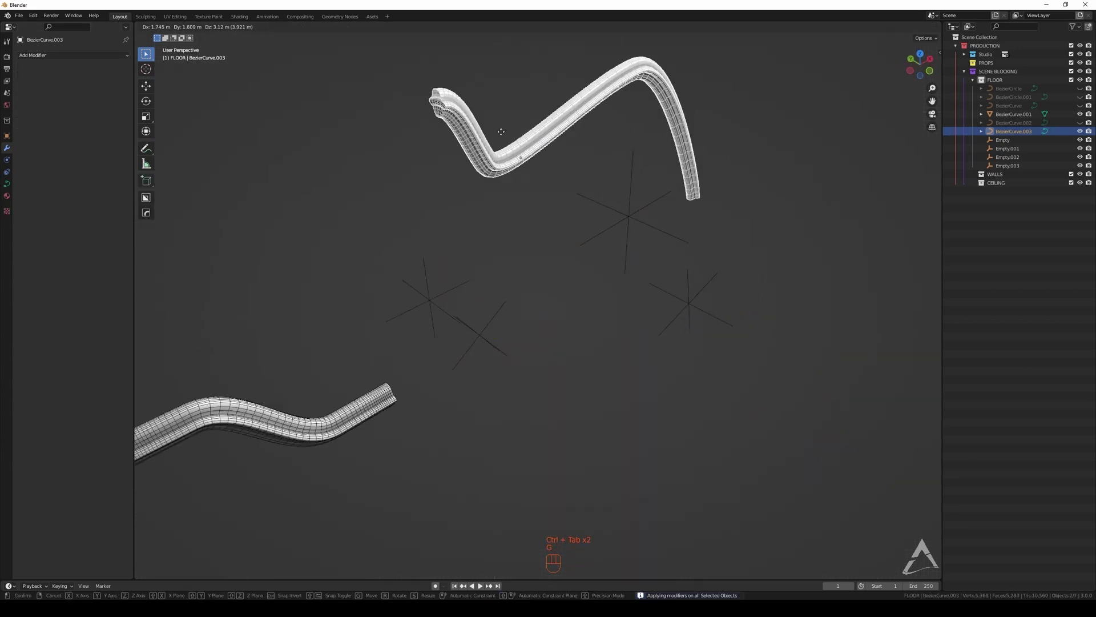
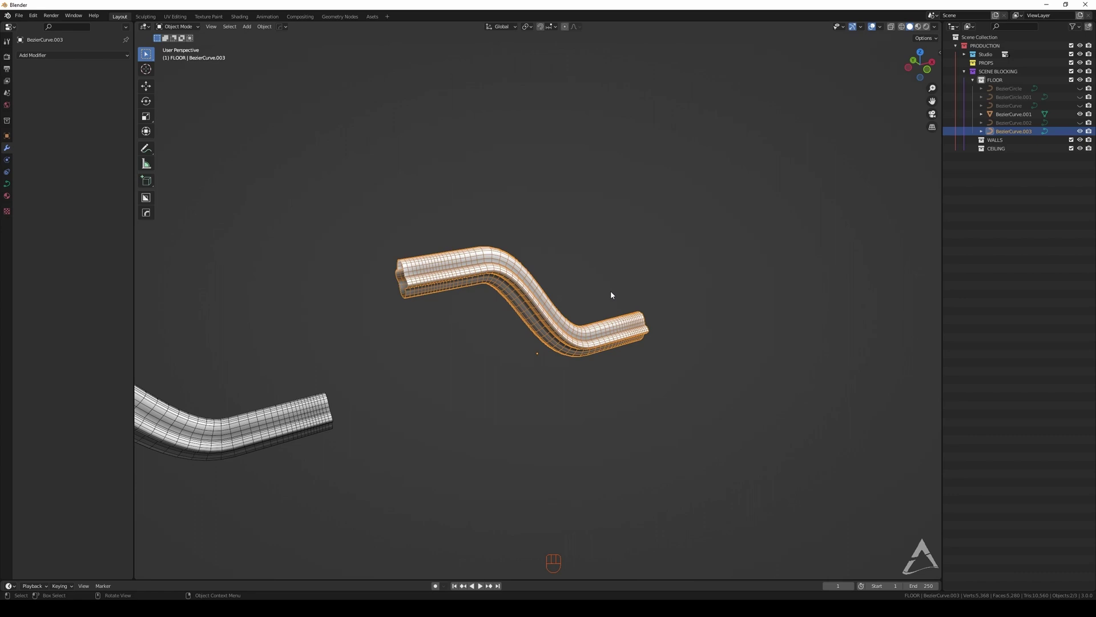
Unhide all objects with Alt+H so the four S-shaped mouldings appear side by side
middle_click(617, 261)
drag(549, 239, 609, 243)
middle_click(586, 237)
key(alt+h)
drag(485, 270, 532, 285)
middle_click(423, 253)
Orbit the viewport to inspect the four mouldings from several angles
middle_click(471, 257)
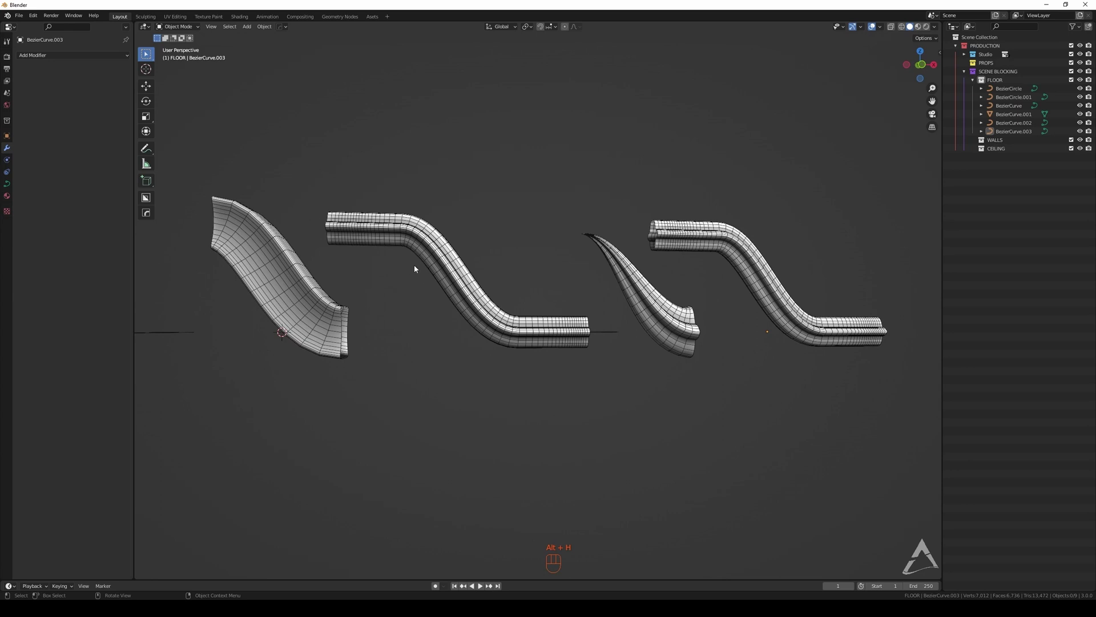
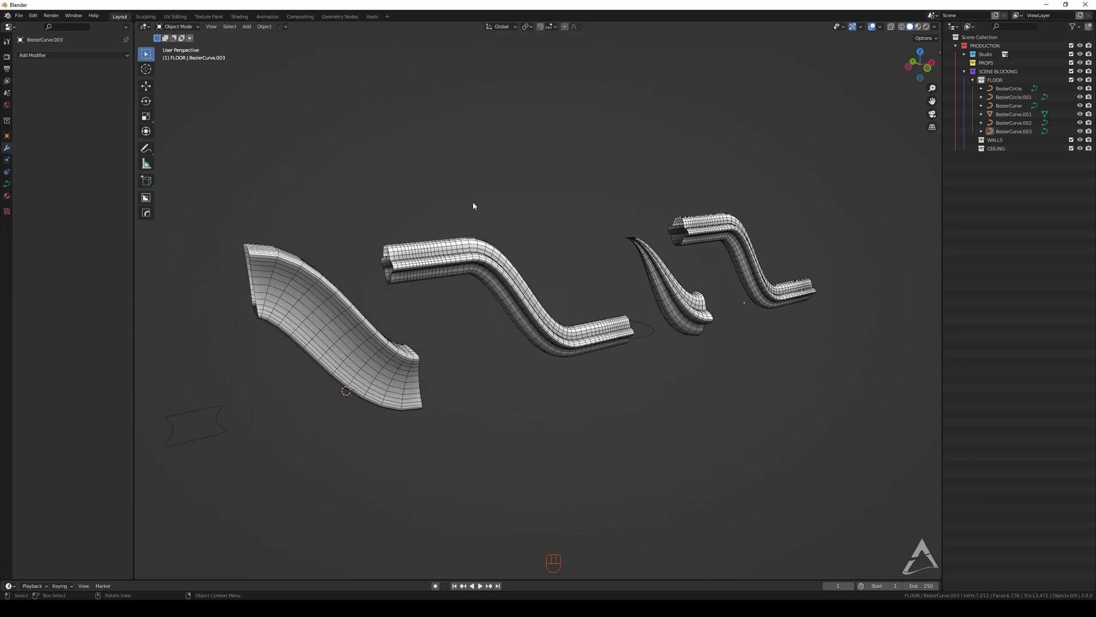
drag(547, 197, 529, 212)
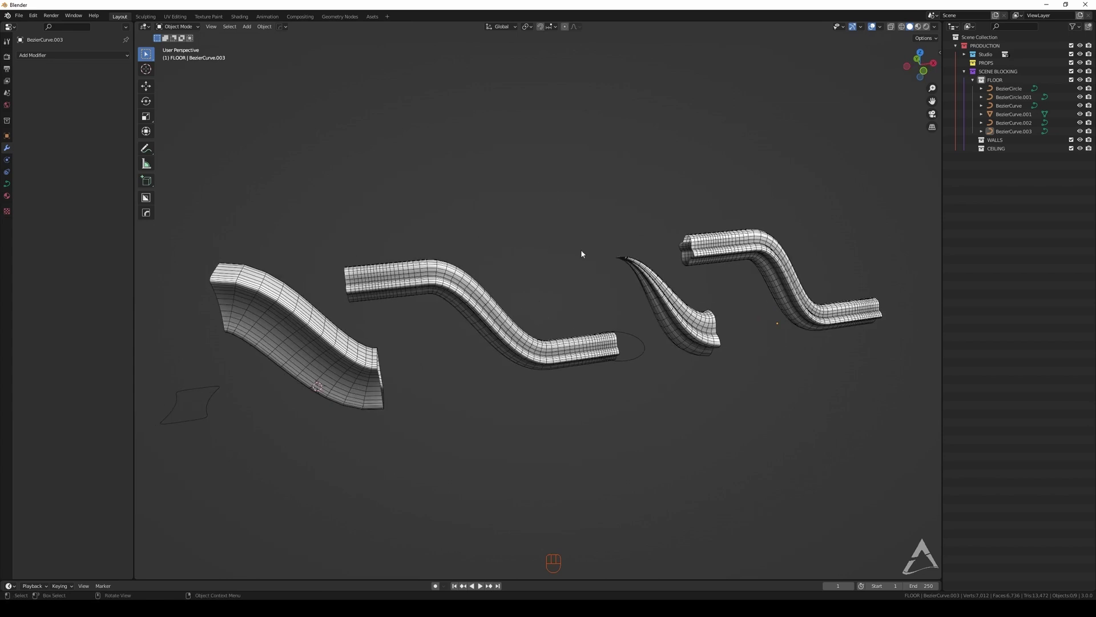
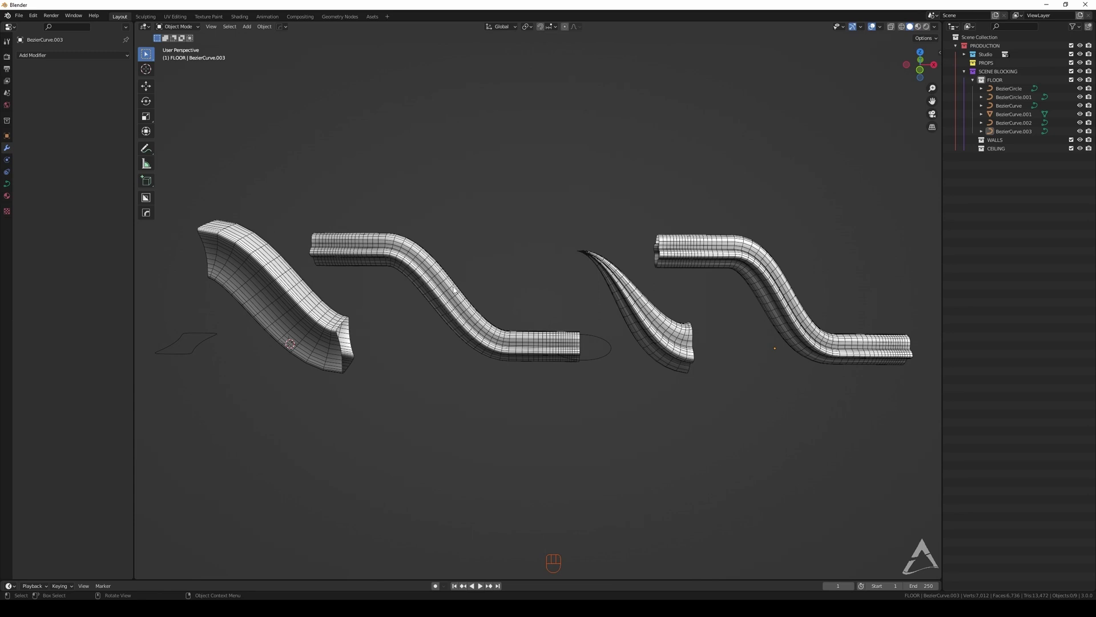
drag(584, 165, 614, 208)
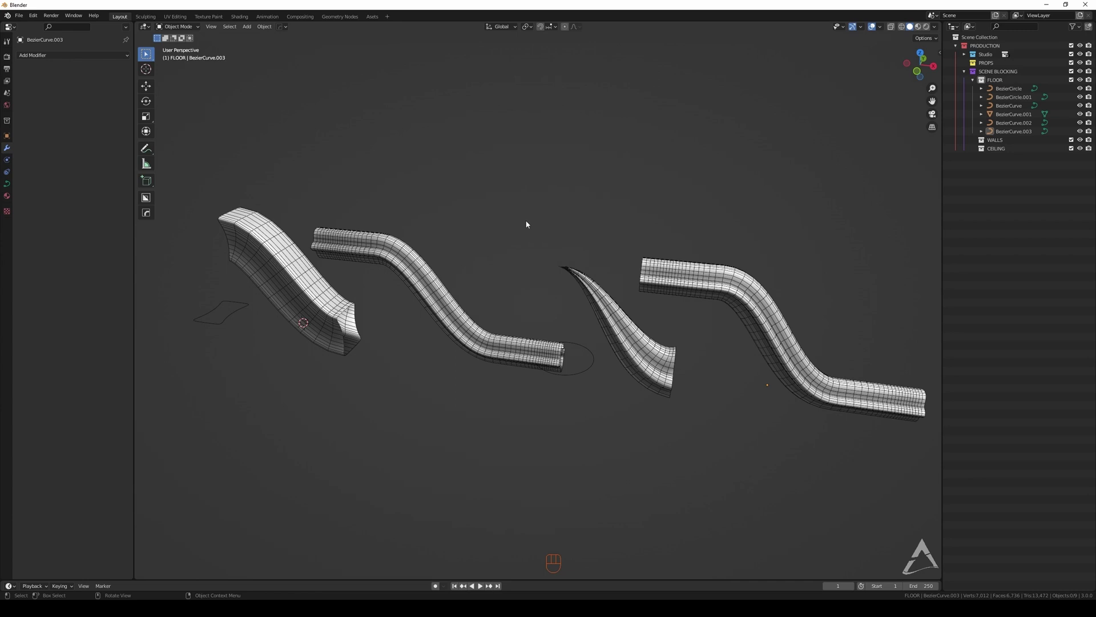
middle_click(550, 228)
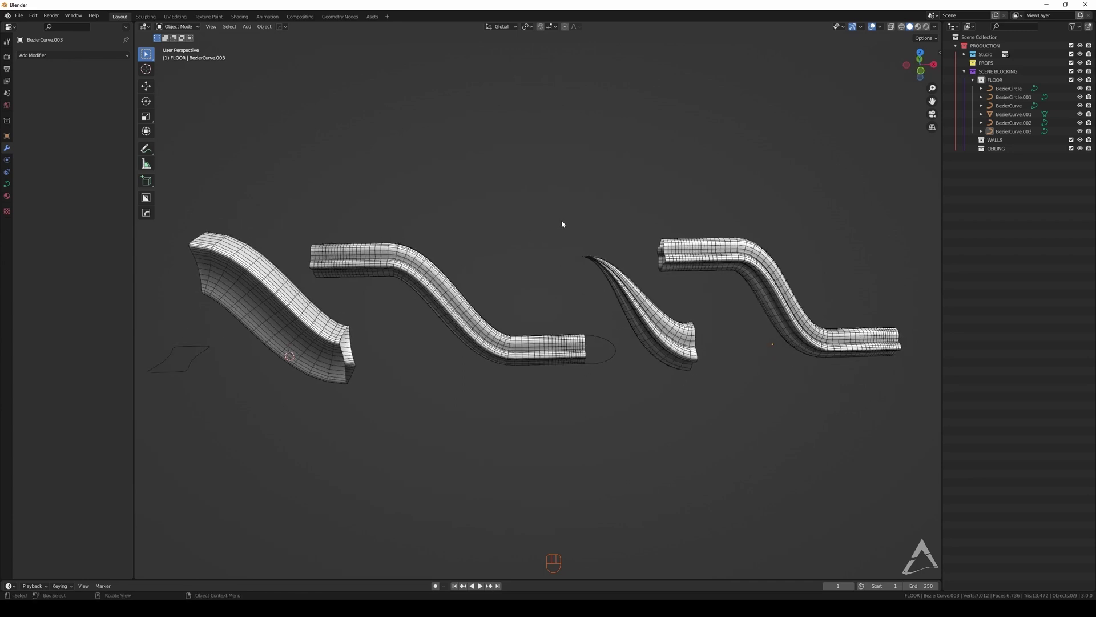
middle_click(500, 178)
click(517, 221)
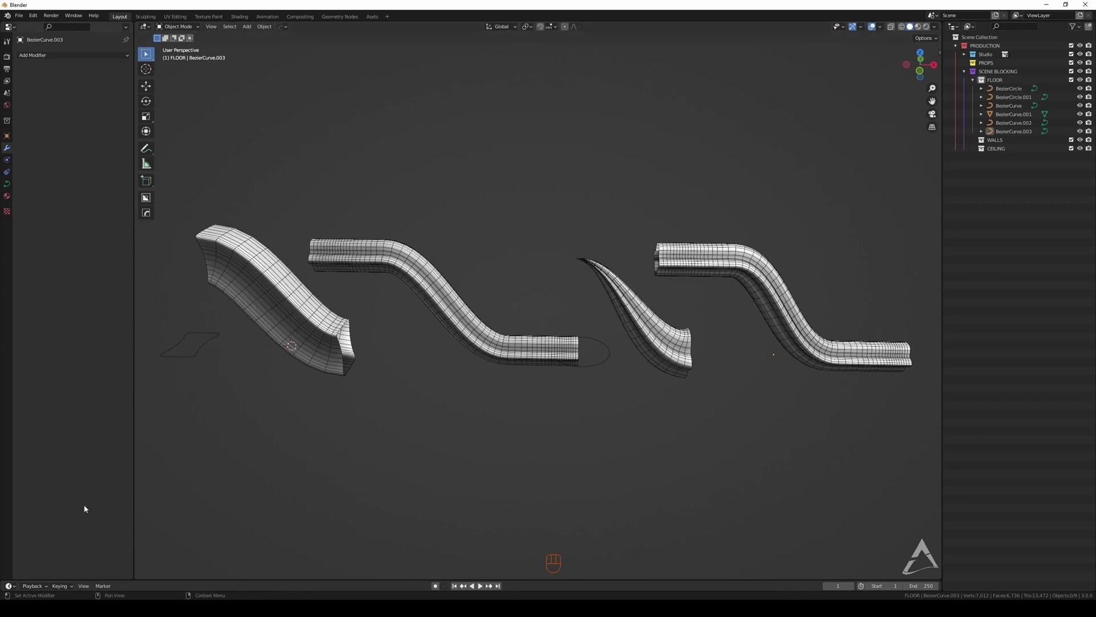